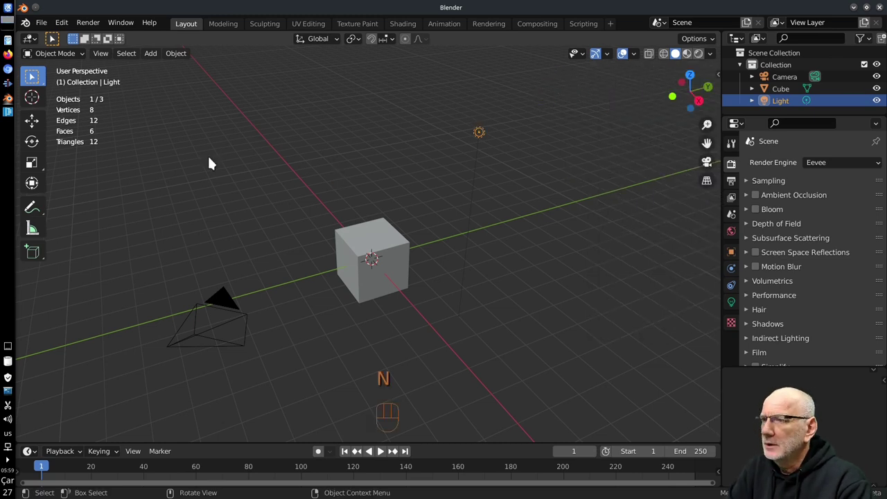
Toggle the N sidebar open and closed, then select the default Cube in the viewport
key("n")
left_click(666, 102)
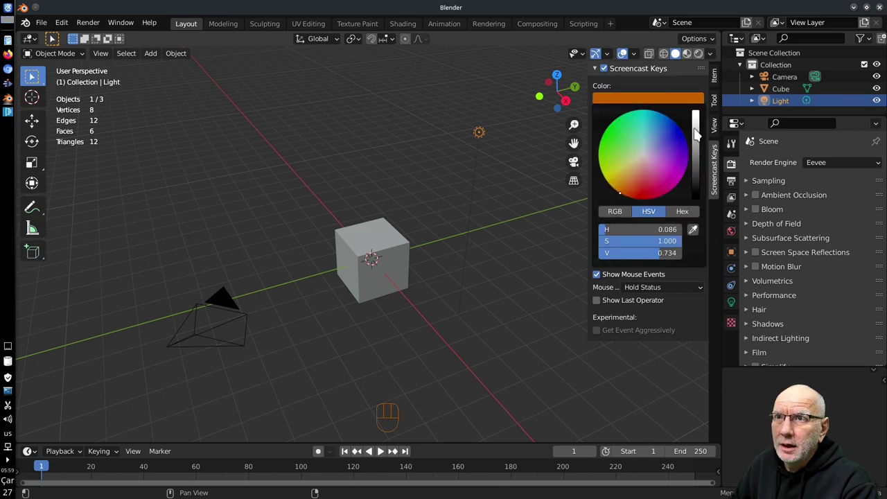
key("n")
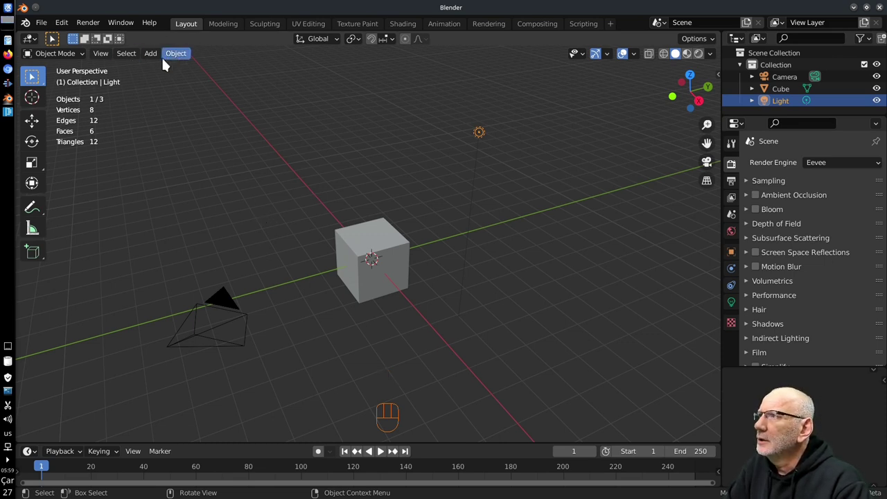
left_click_drag(161, 60, 471, 286)
left_click(384, 248)
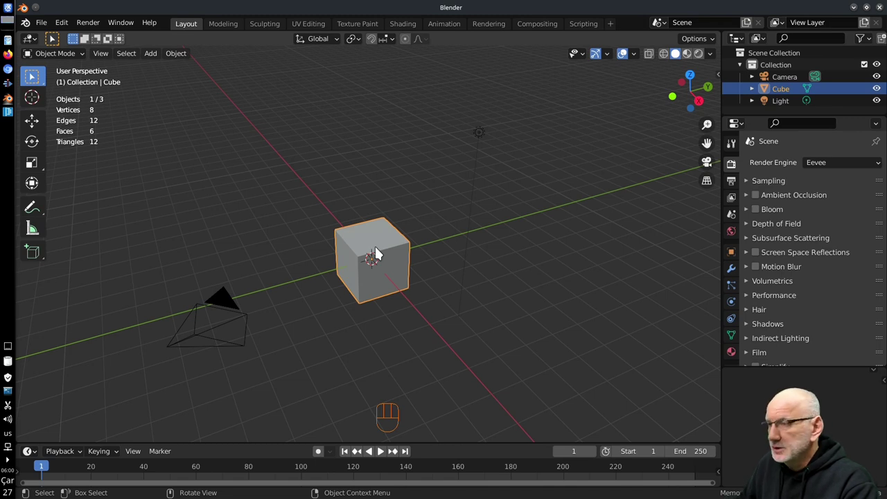
Delete the cube and hide the Camera and Light, leaving the viewport empty
key("x")
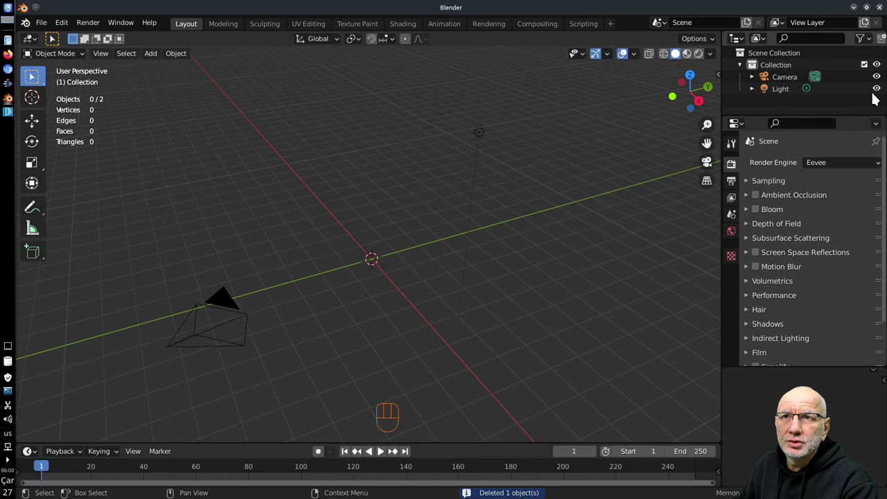
left_click(881, 93)
left_click(883, 80)
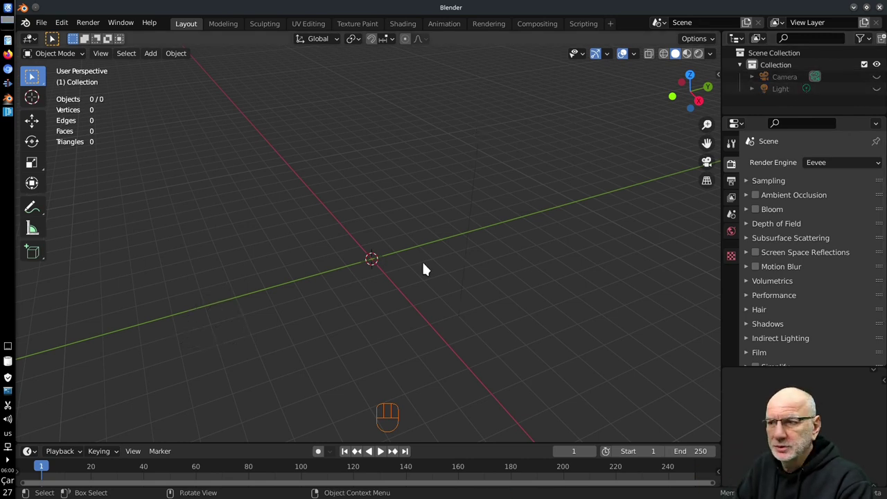
left_click_drag(293, 290, 325, 295)
left_click_drag(644, 58, 397, 228)
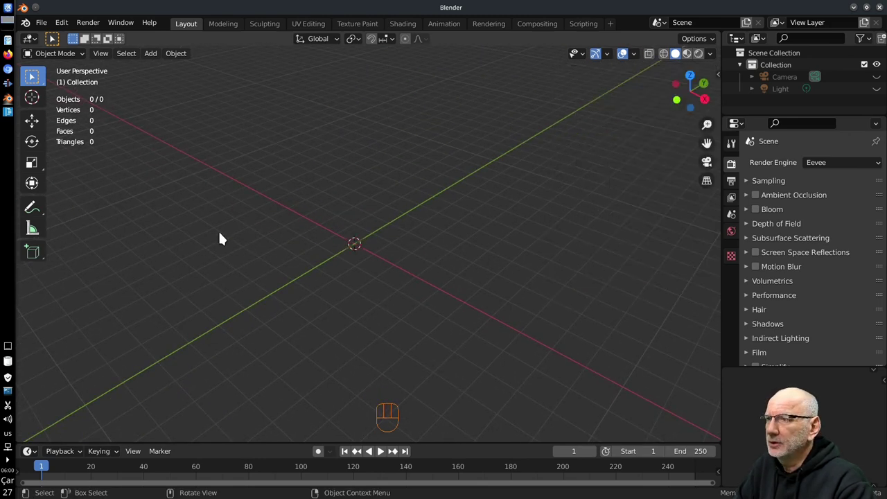
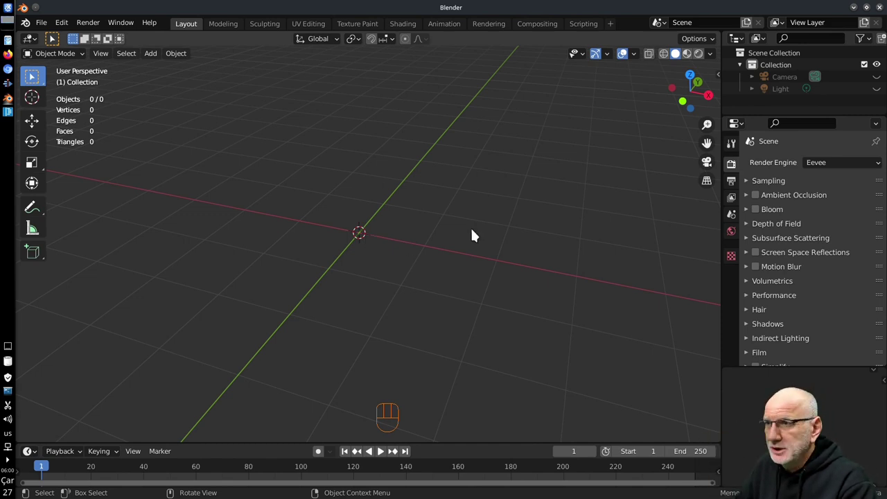
left_click(525, 182)
left_click(280, 137)
left_click(432, 340)
left_click(564, 212)
left_click(239, 255)
left_click(311, 131)
left_click(410, 244)
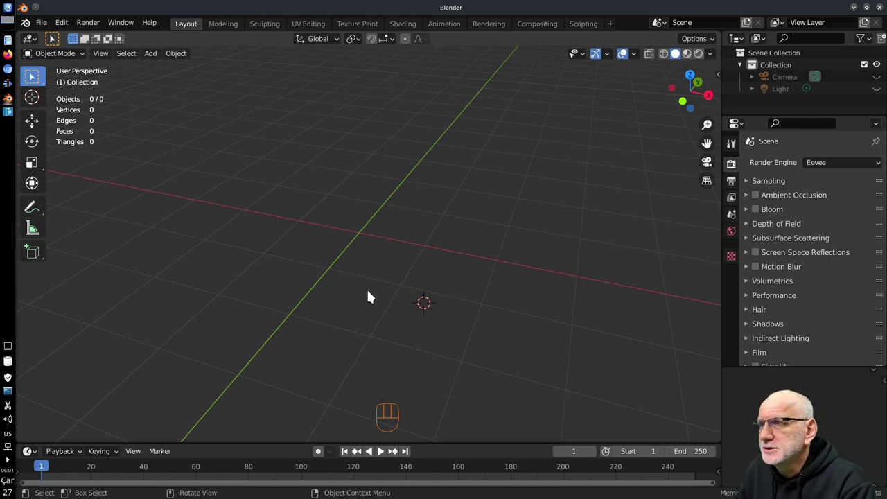
left_click(318, 195)
left_click(461, 250)
left_click_drag(463, 220, 507, 278)
key("shift+s")
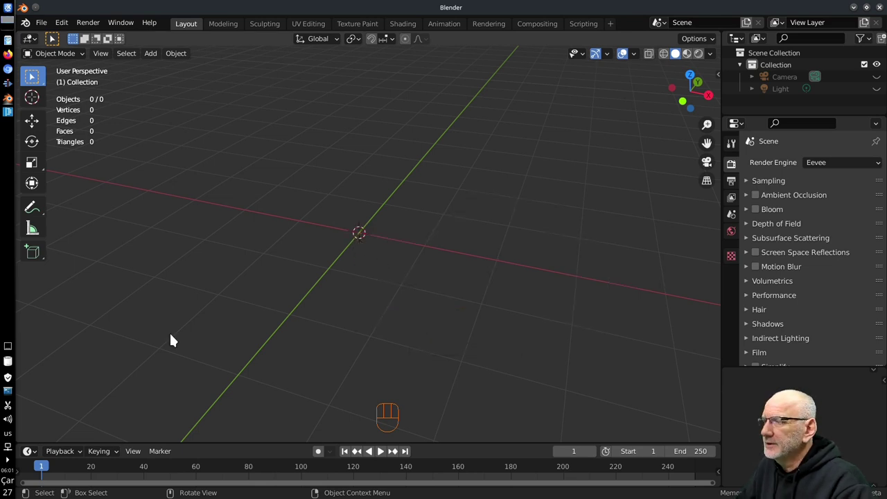
left_click_drag(154, 56, 30, 293)
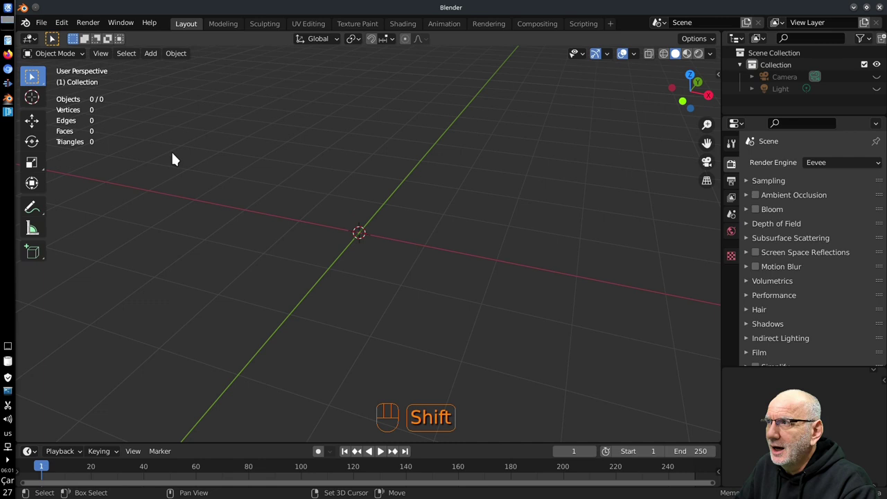
key("shift+a")
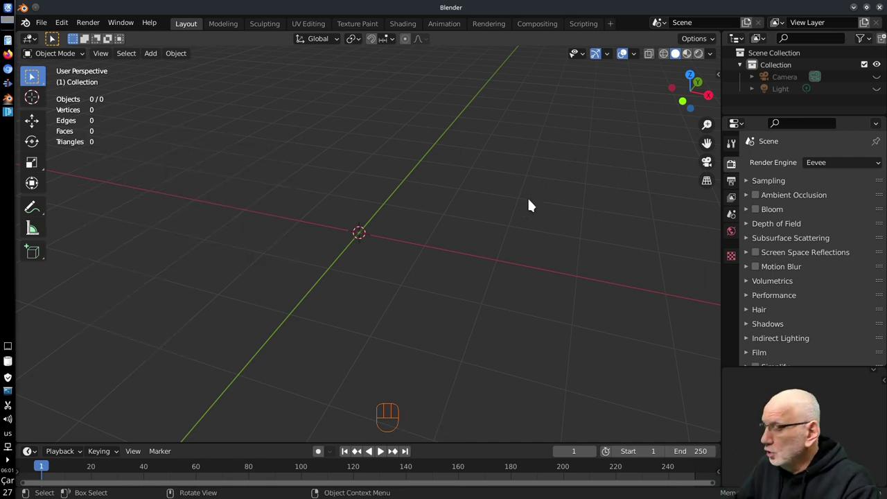
key("shift+a")
key("shift+a")
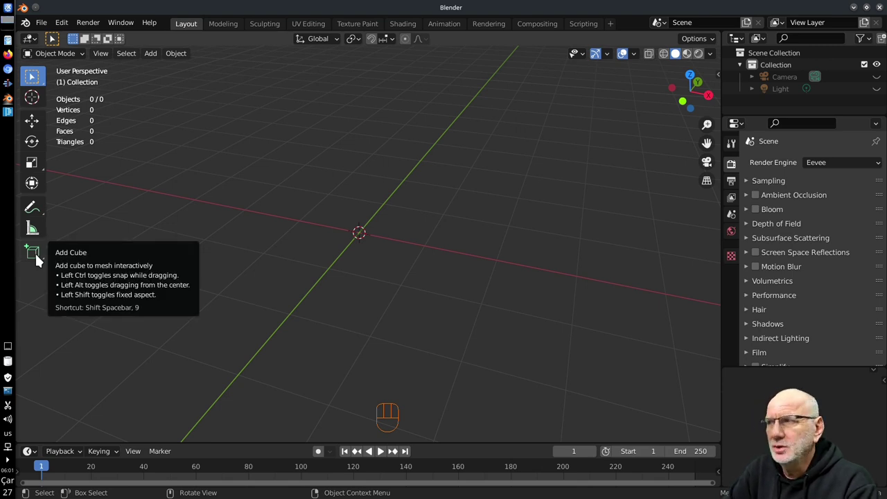
Preview the interactive Add Cube tool over the grid, then return to Select Box without placing anything
left_click_drag(39, 258, 88, 263)
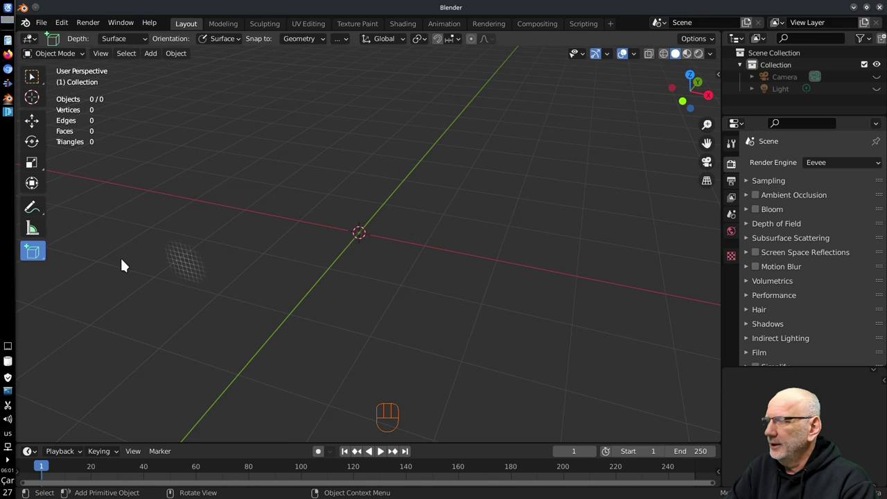
key("Escape")
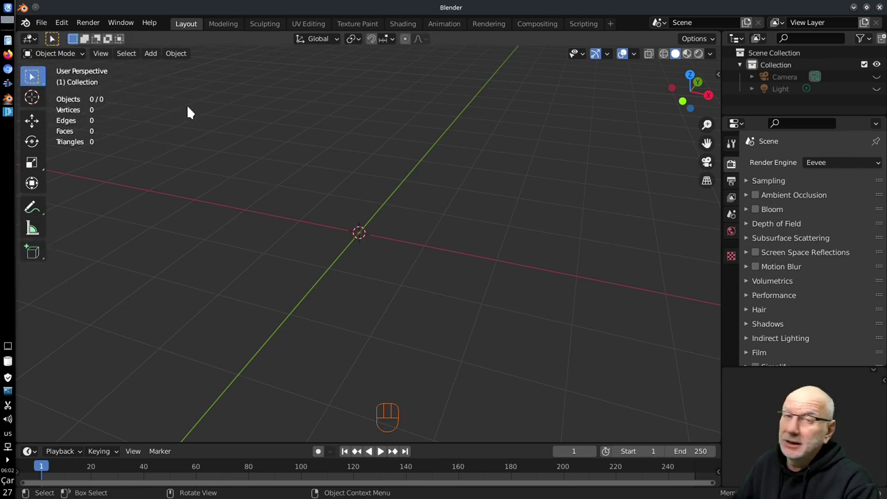
Add a Plane mesh at the scene origin via Shift+A and look it over
key("shift+a")
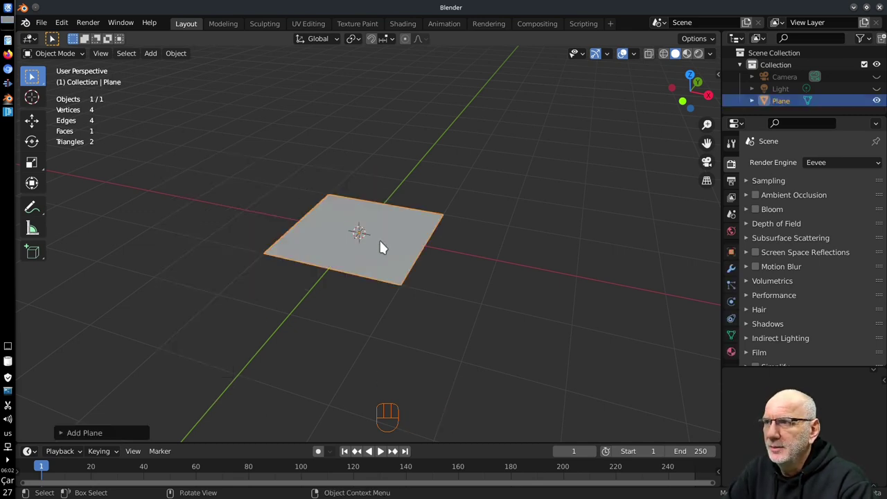
left_click_drag(389, 246, 353, 275)
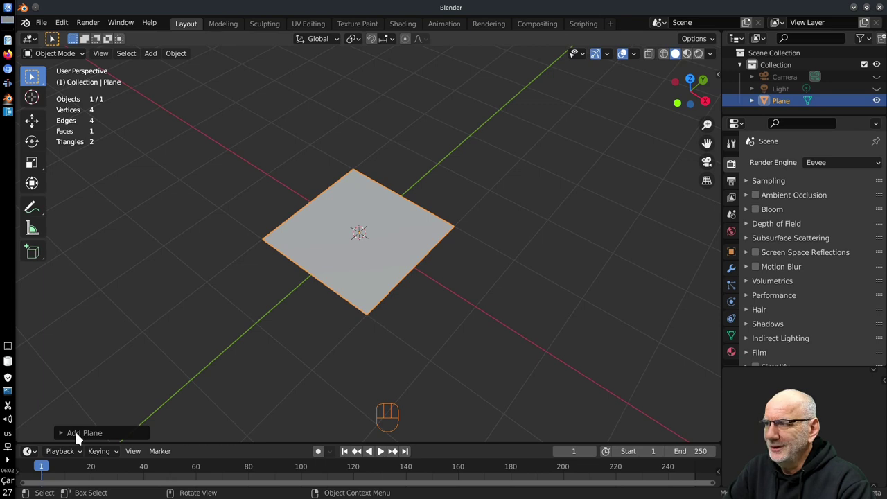
Expand the Add Plane operator panel showing 2 m size, UVs and world alignment
left_click(84, 435)
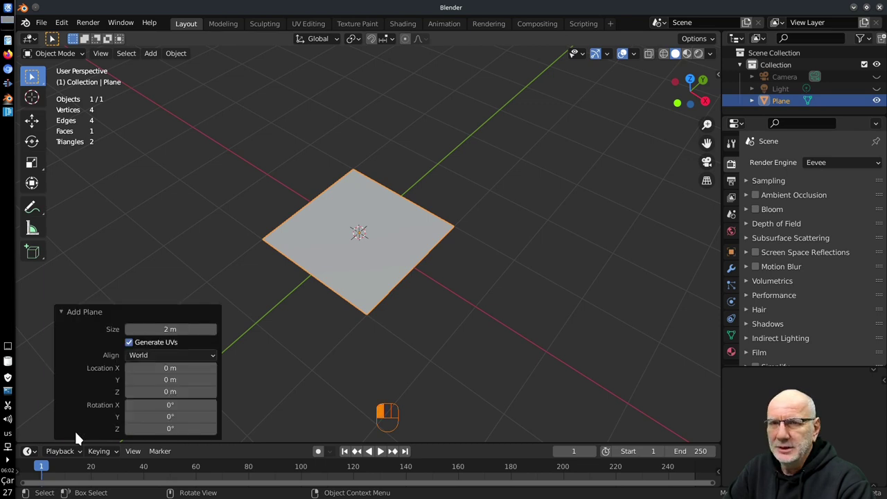
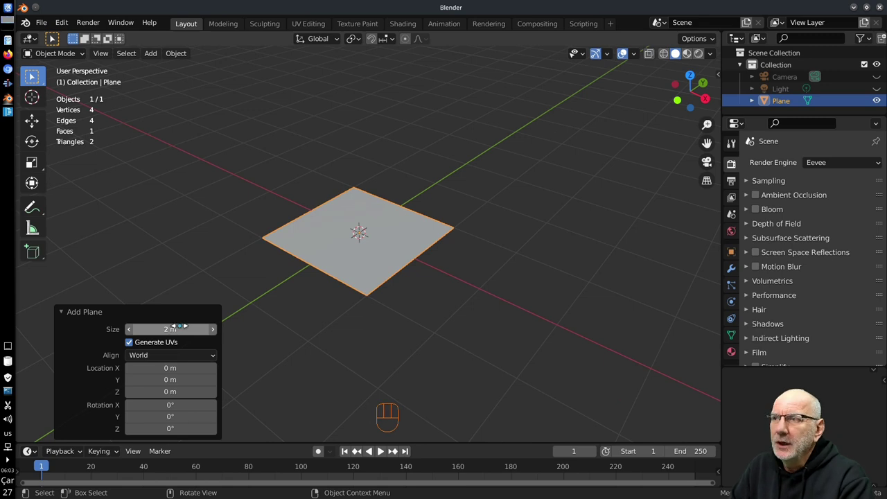
middle_click(390, 283)
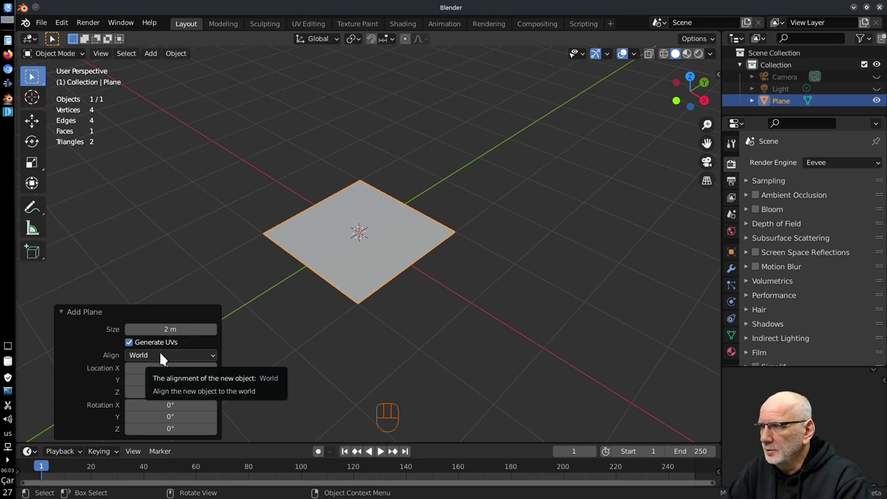
left_click_drag(168, 355, 167, 383)
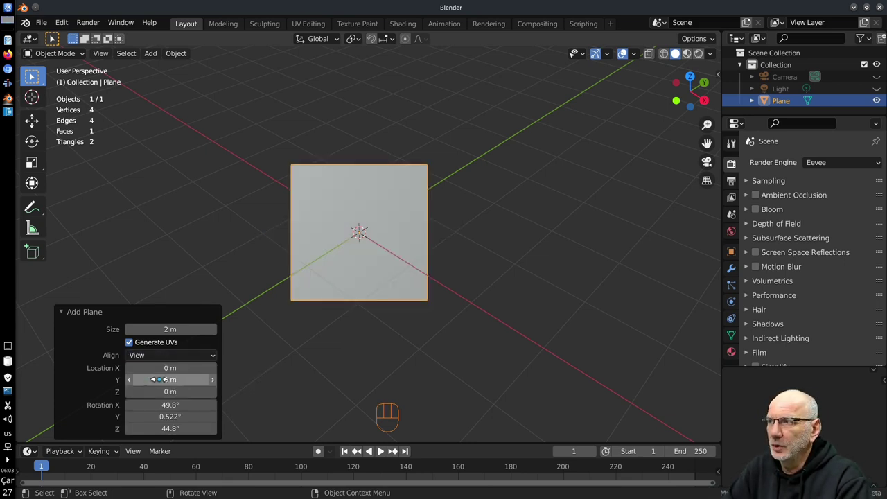
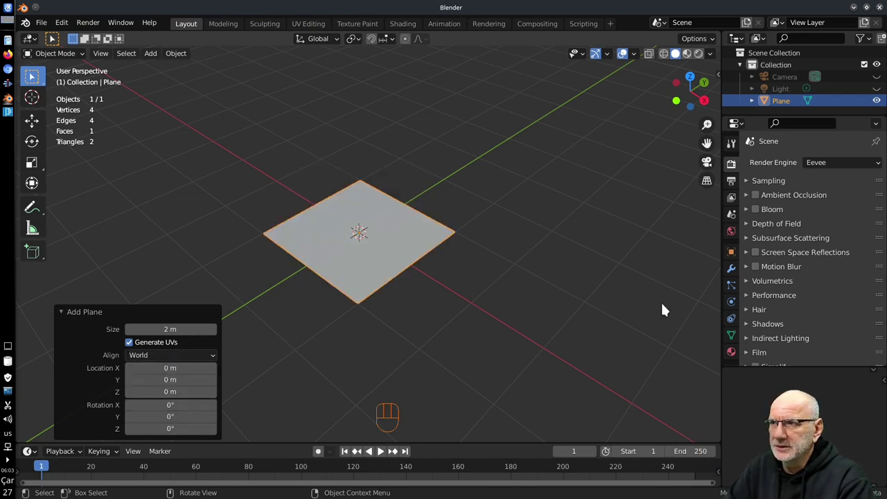
left_click_drag(642, 284, 473, 243)
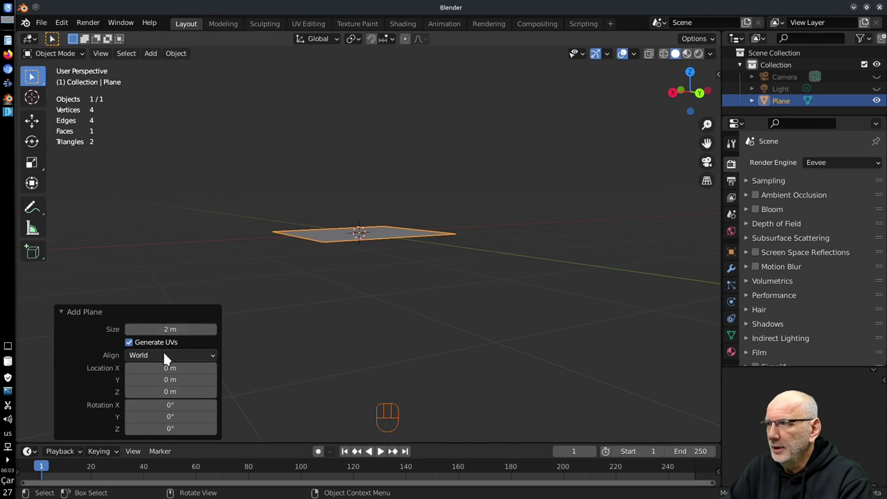
left_click_drag(169, 358, 154, 386)
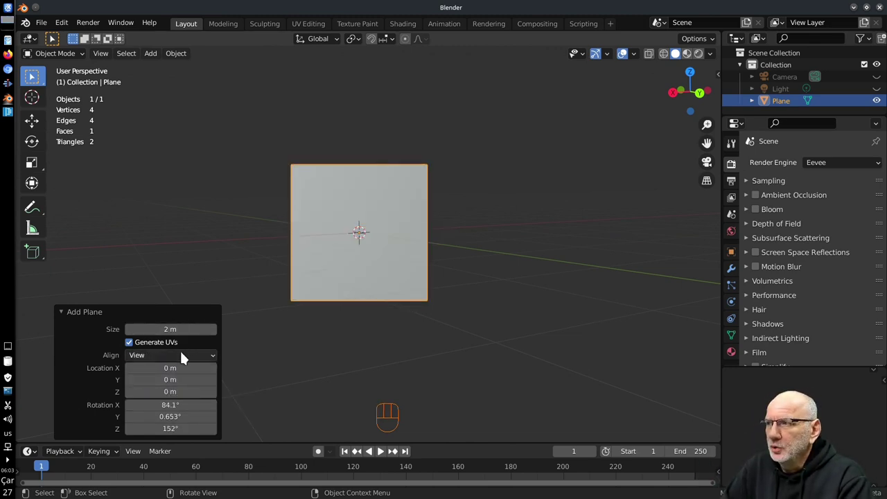
left_click_drag(182, 361, 160, 371)
left_click_drag(339, 276, 388, 367)
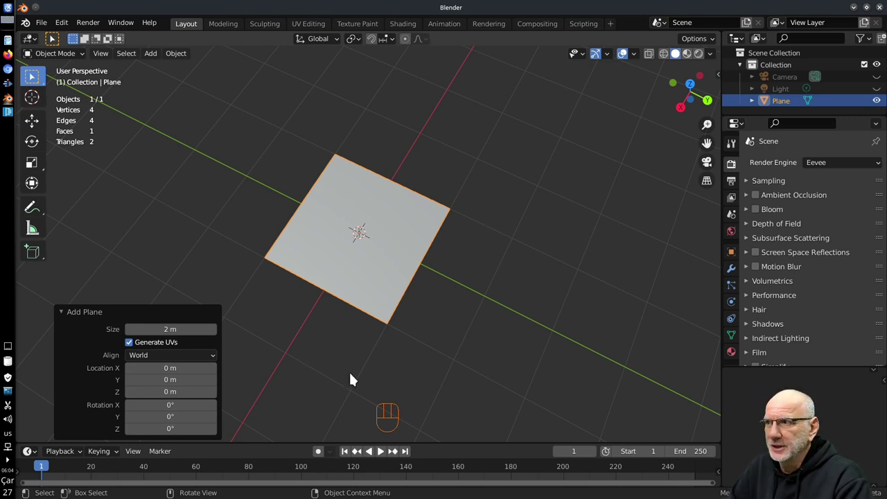
Nudge the plane's X location and try the Align dropdown, setting it back to World
left_click_drag(370, 384, 378, 356)
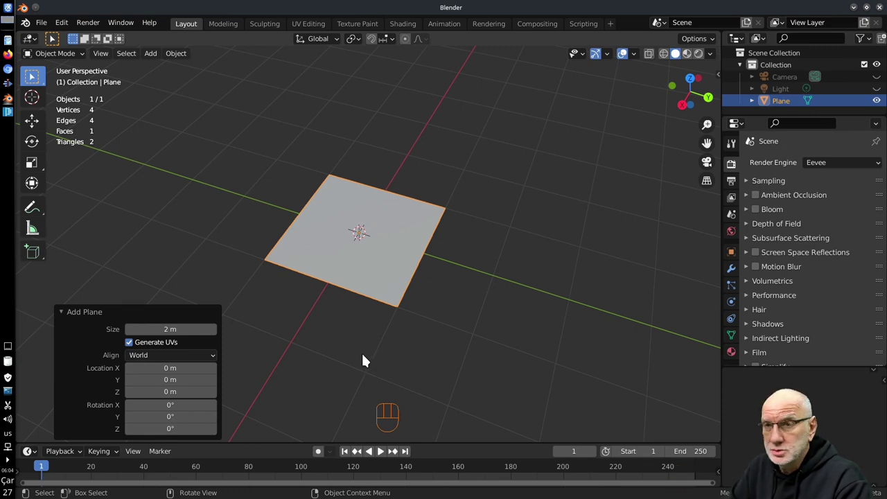
left_click_drag(350, 329, 359, 334)
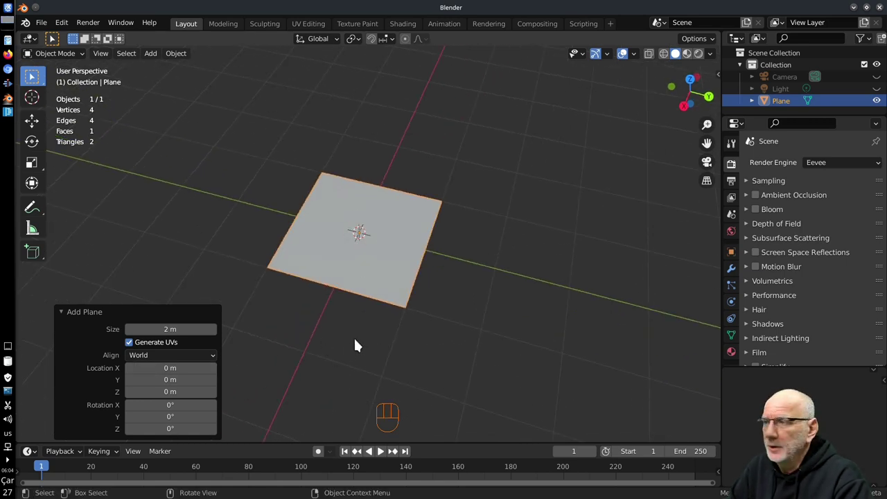
left_click_drag(345, 366, 346, 359)
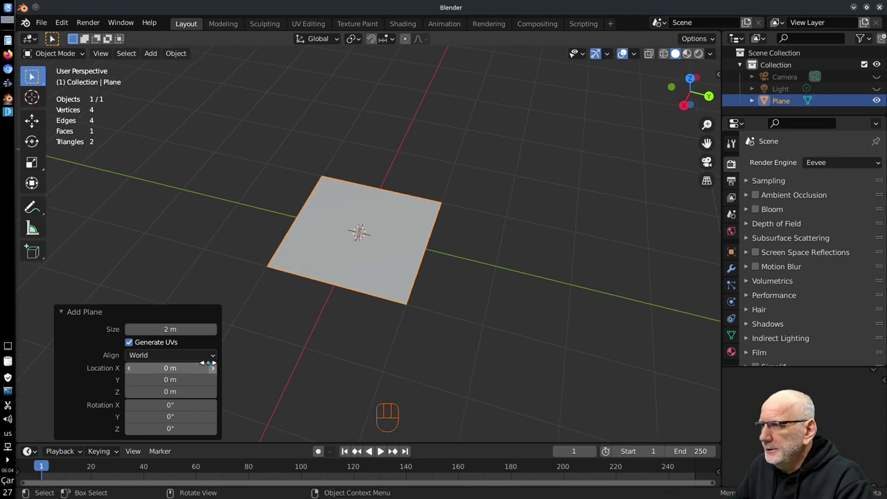
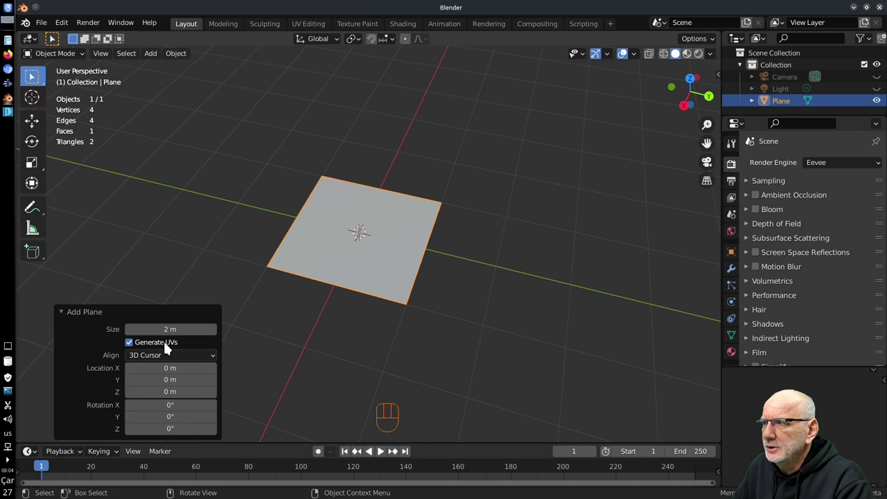
left_click(163, 358)
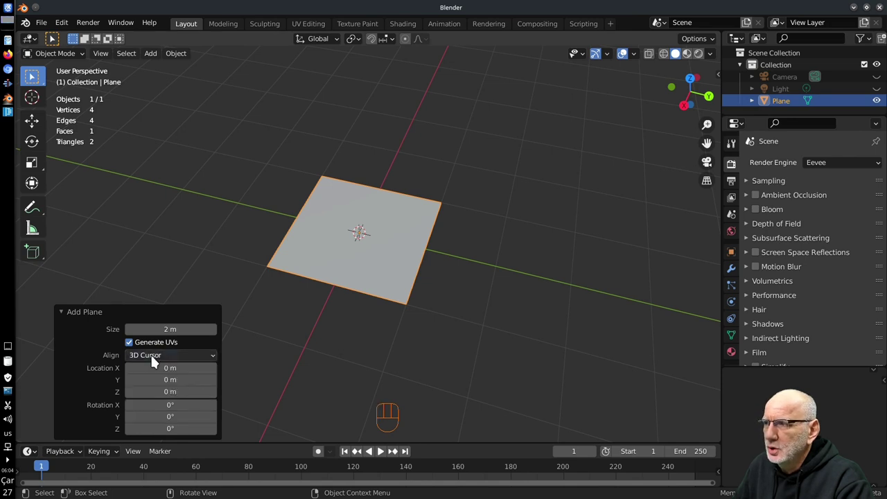
left_click_drag(178, 365, 171, 372)
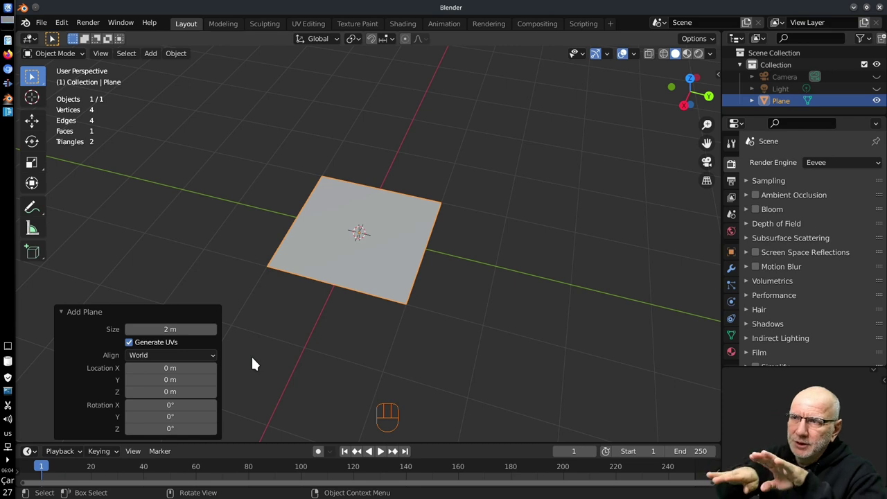
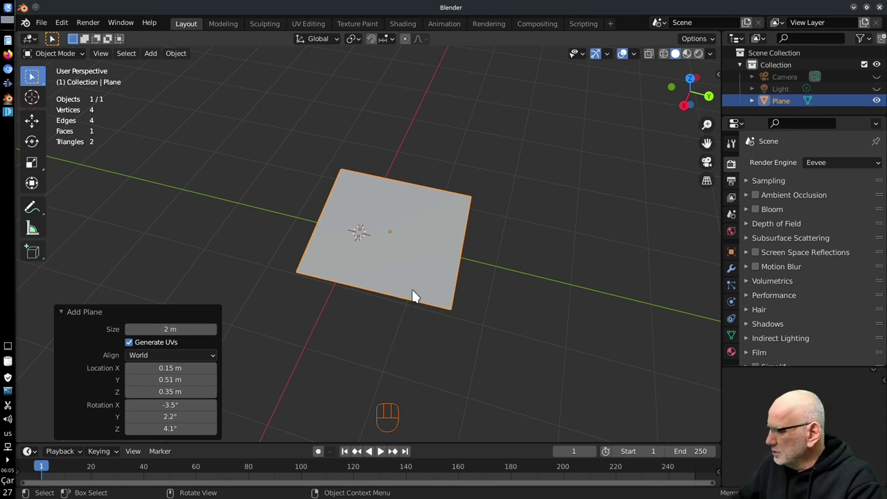
Delete the earlier planes one by one and add a fresh plane at the origin
key("x")
key("shift+a")
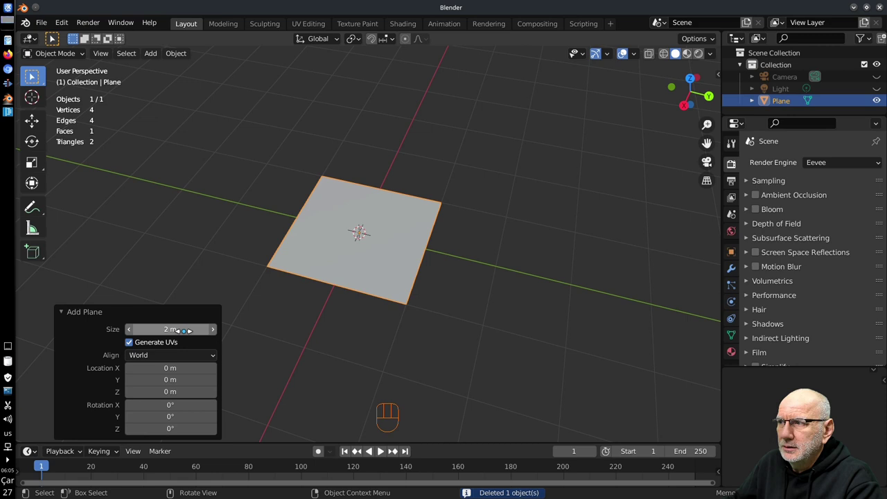
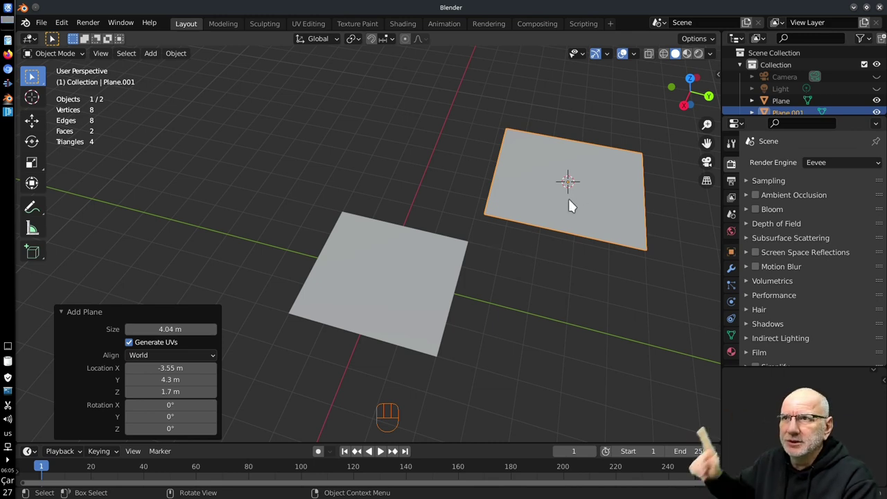
key("x")
left_click(390, 264)
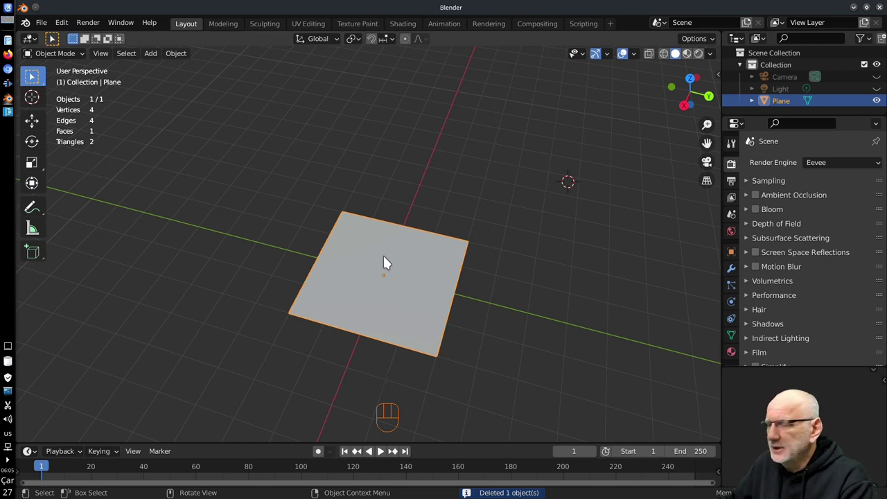
key("x")
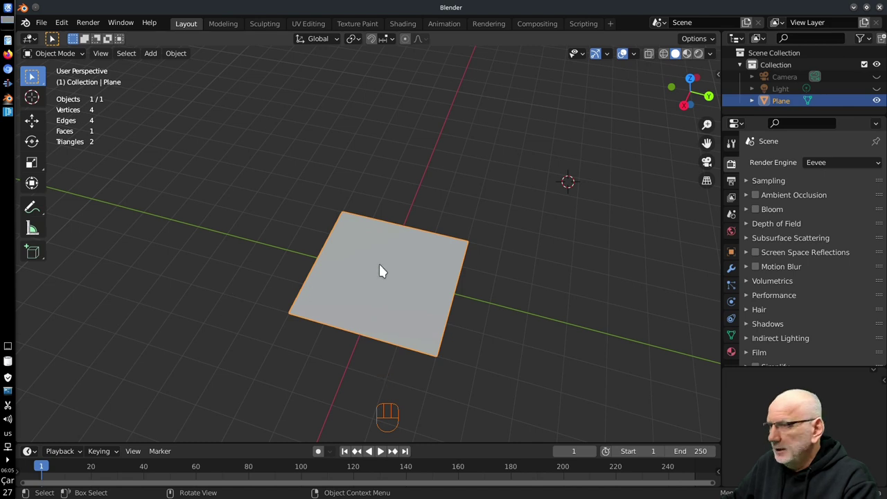
key("x")
key("shift+a")
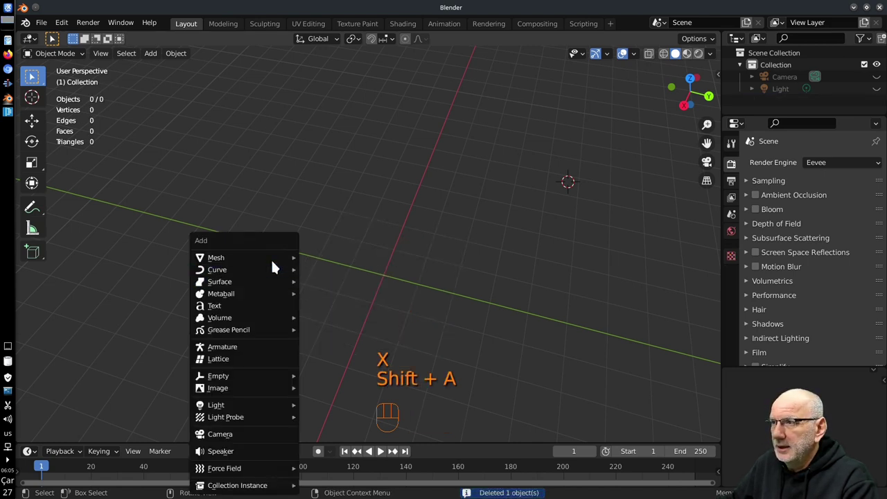
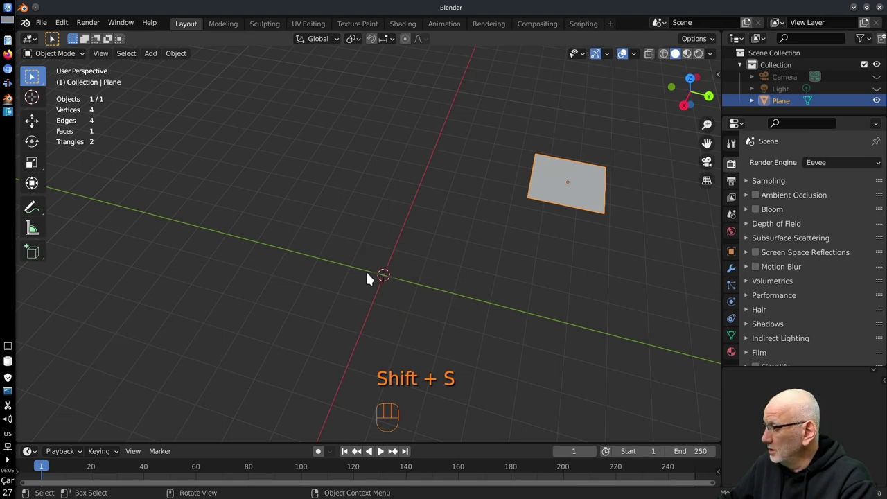
Duplicate the plane as Plane.001, delete the original and move the copy toward the scene centre
key("shift+a")
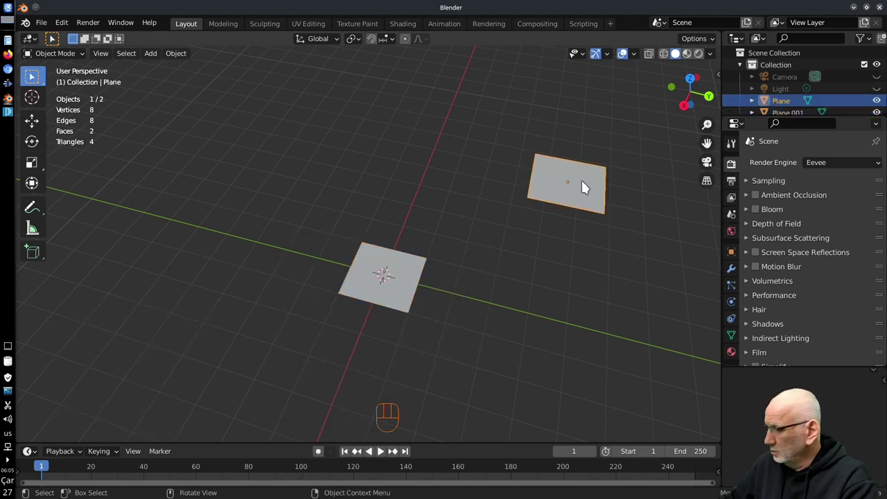
key("x")
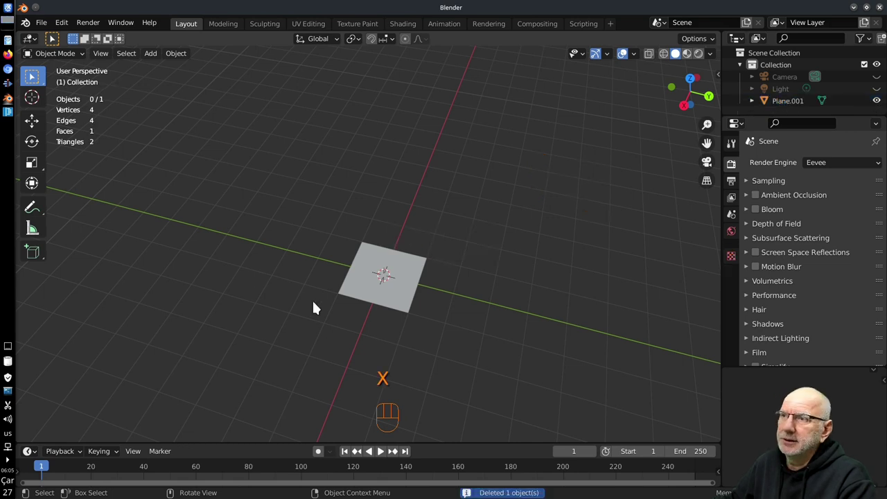
left_click_drag(397, 283, 396, 286)
left_click_drag(407, 309, 400, 282)
left_click_drag(382, 268, 357, 269)
left_click_drag(372, 257, 376, 266)
left_click_drag(335, 252, 334, 265)
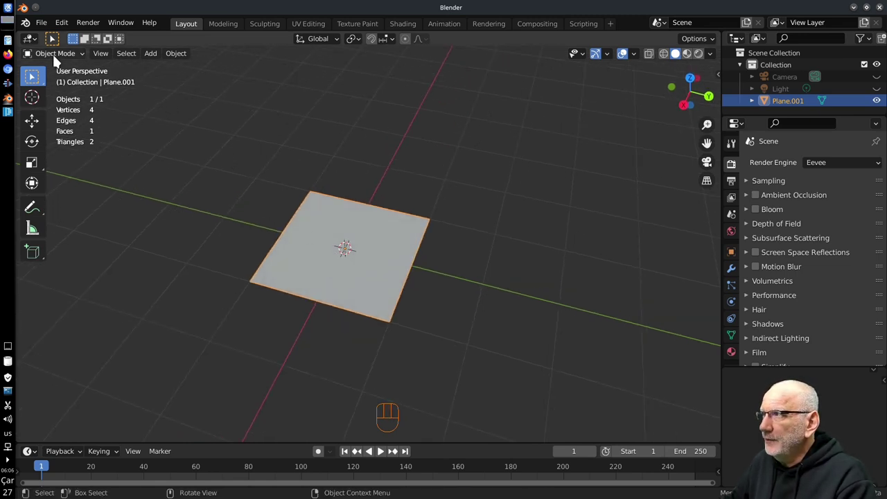
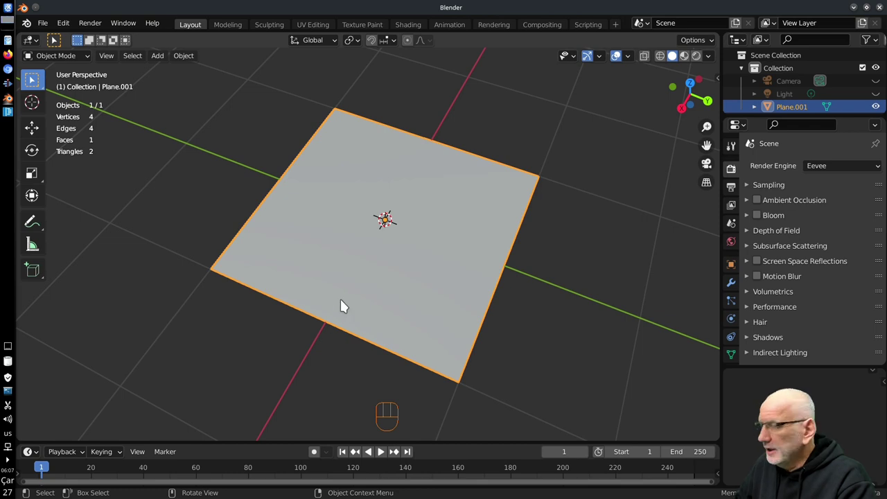
Move Plane.001 off to the side to make room for a grid mesh
right_click(562, 240)
left_click_drag(480, 293, 343, 296)
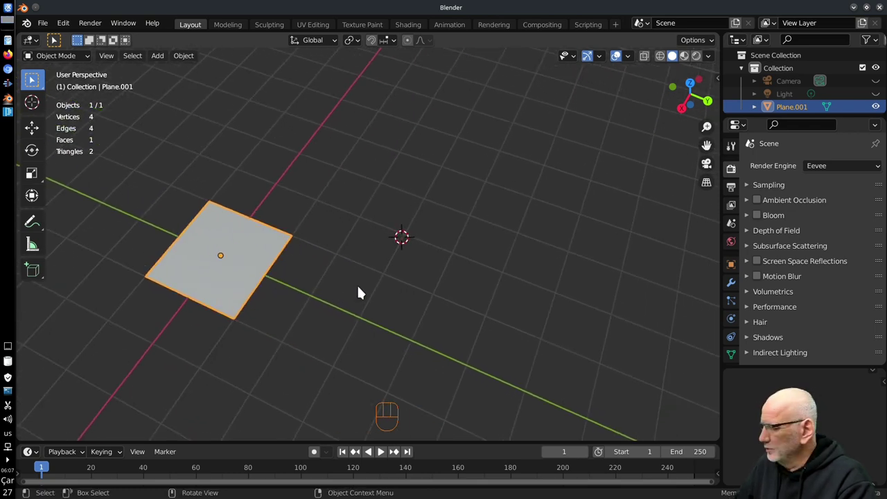
Add a 10 by 10 Grid mesh beside the plane and inspect its cells up close
key("shift+a")
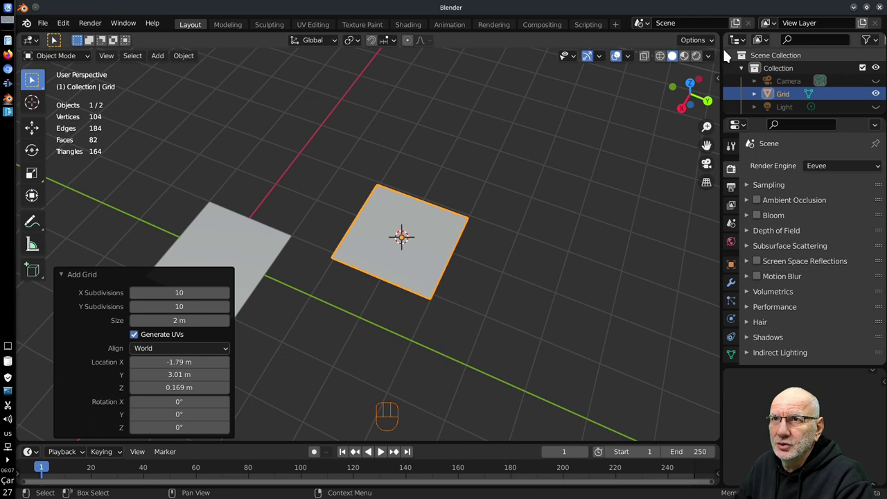
left_click_drag(717, 58, 632, 60)
left_click_drag(632, 61, 433, 243)
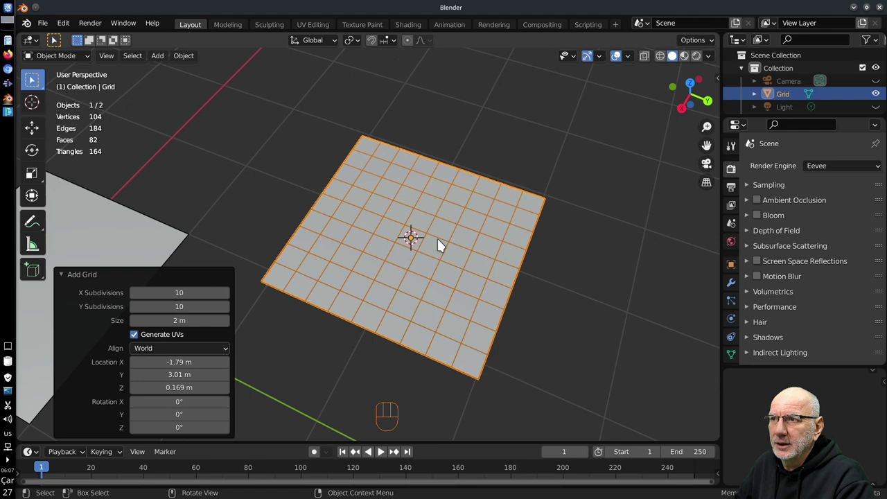
left_click(266, 244)
left_click_drag(452, 245, 452, 244)
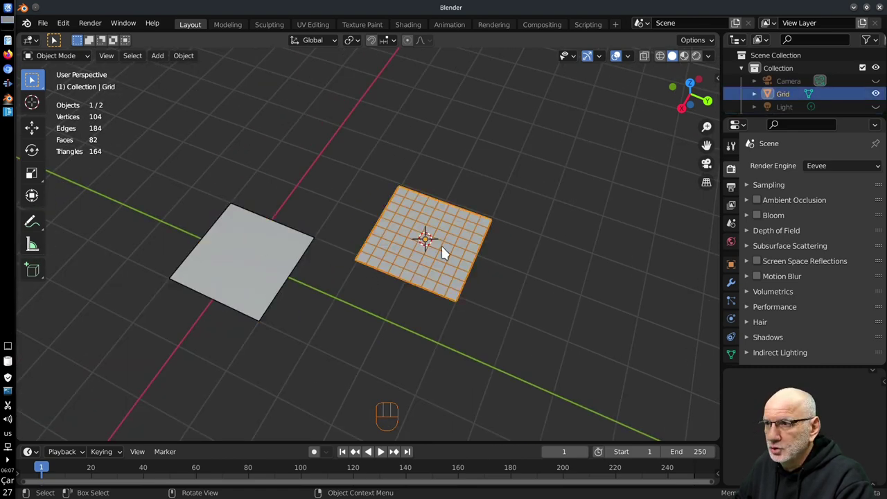
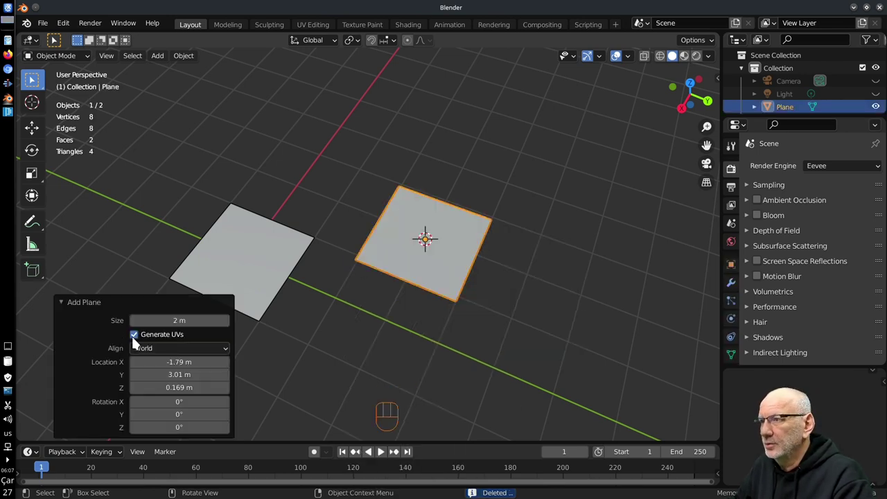
Delete the plain plane and add a Grid with X and Y Subdivisions set to 3
key("x")
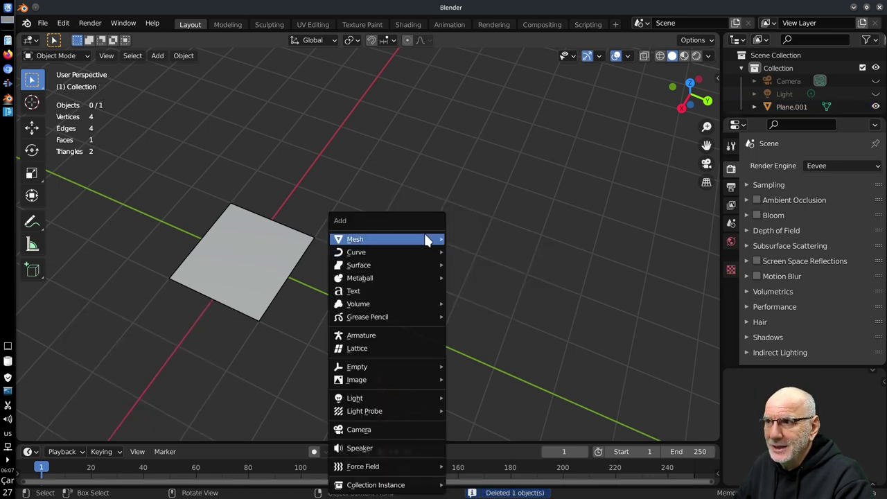
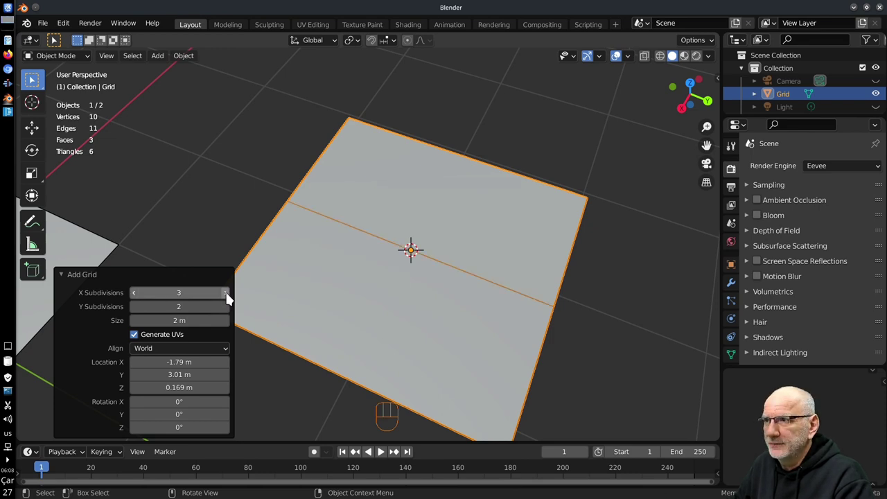
left_click(229, 313)
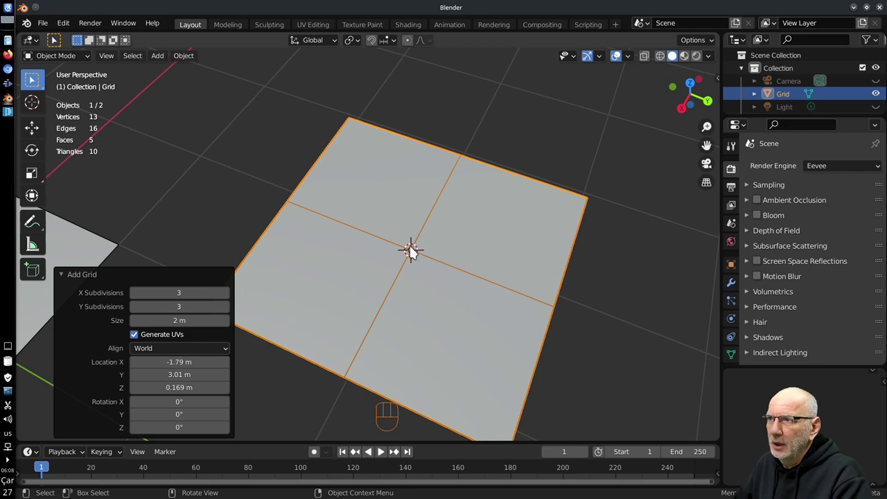
key("Escape")
Select the first plane and shift-select the grid so both are selected
left_click(415, 229)
key("Escape")
left_click(442, 217)
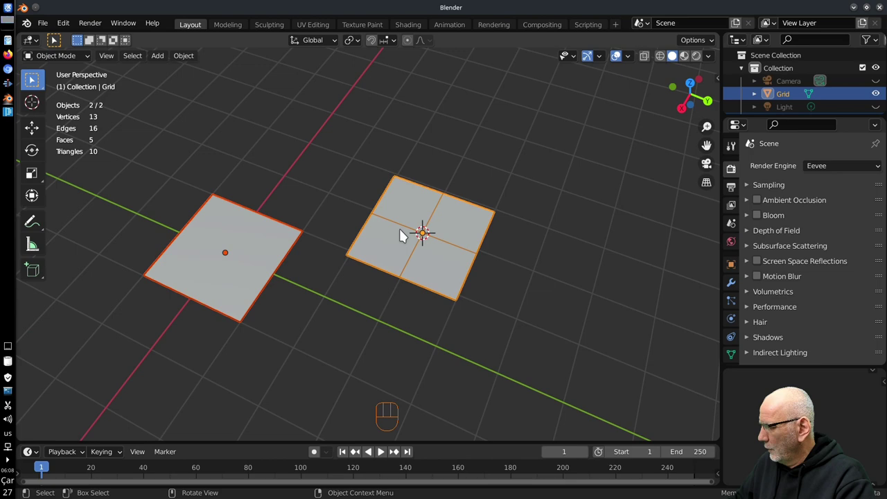
Delete the selected plane and grid, then snap the 3D cursor to the world origin
key("x")
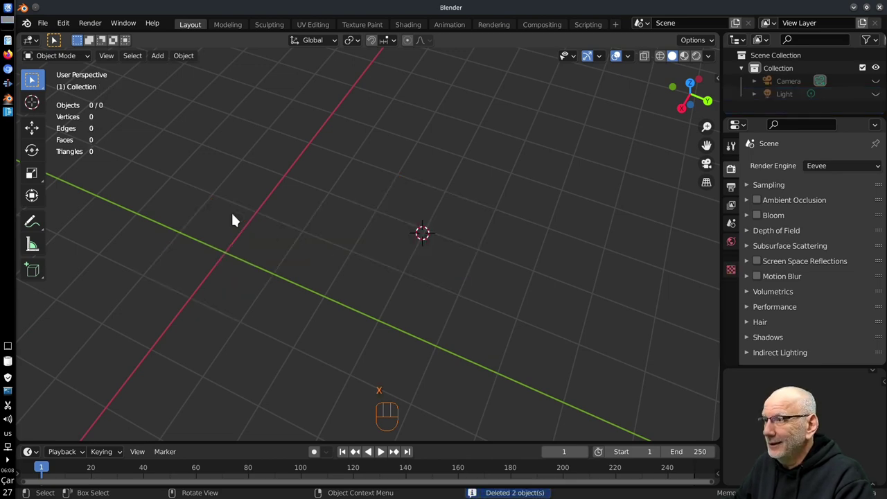
key("shift+s")
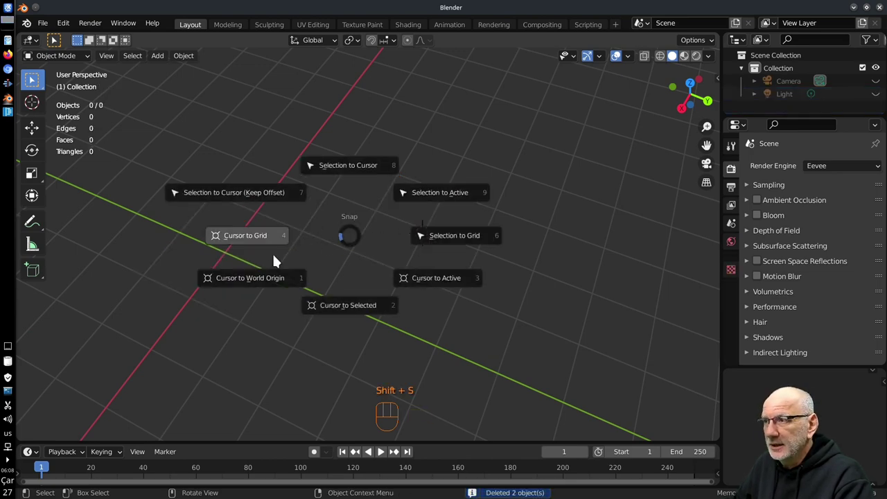
left_click_drag(251, 286, 431, 306)
Orbit and zoom the viewport for a closer look at the default cube
middle_click(430, 310)
left_click_drag(452, 289, 398, 276)
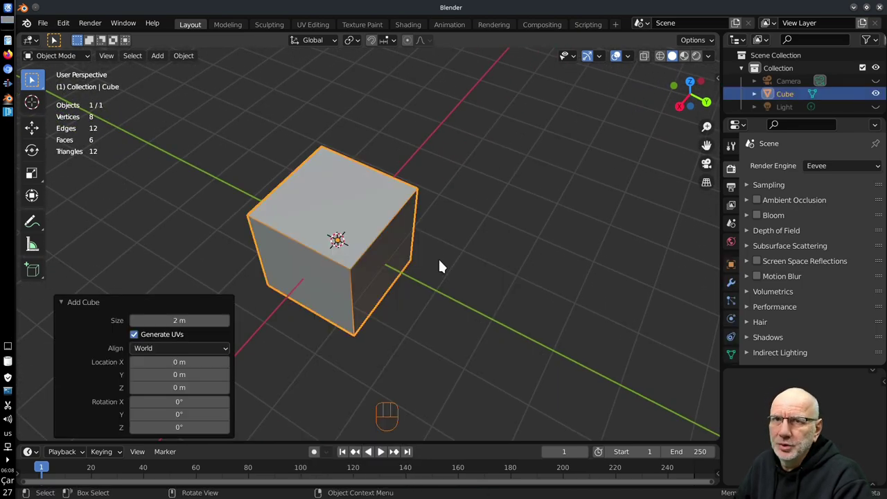
left_click_drag(384, 273, 455, 236)
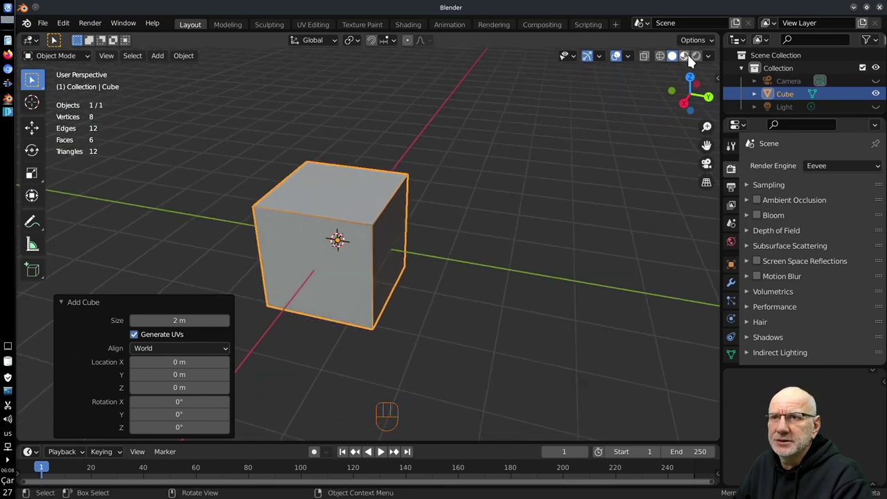
left_click_drag(449, 242, 397, 249)
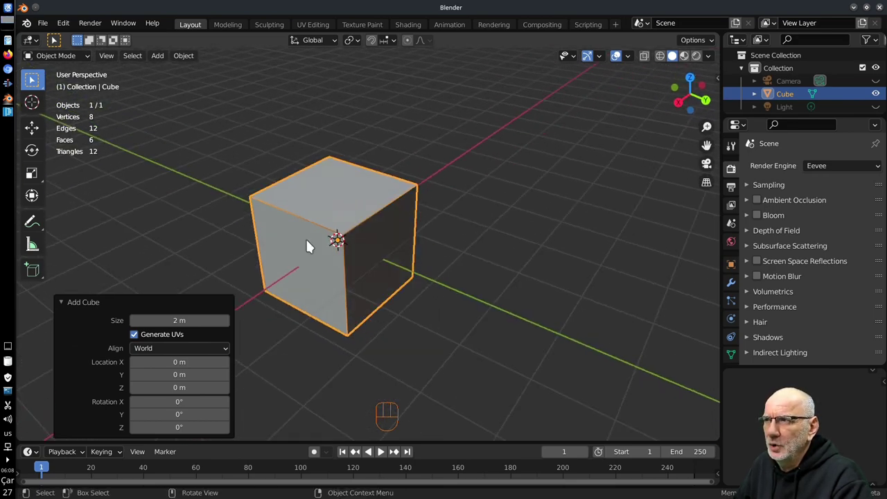
left_click_drag(377, 253, 409, 248)
left_click_drag(403, 243, 363, 246)
left_click_drag(359, 247, 420, 239)
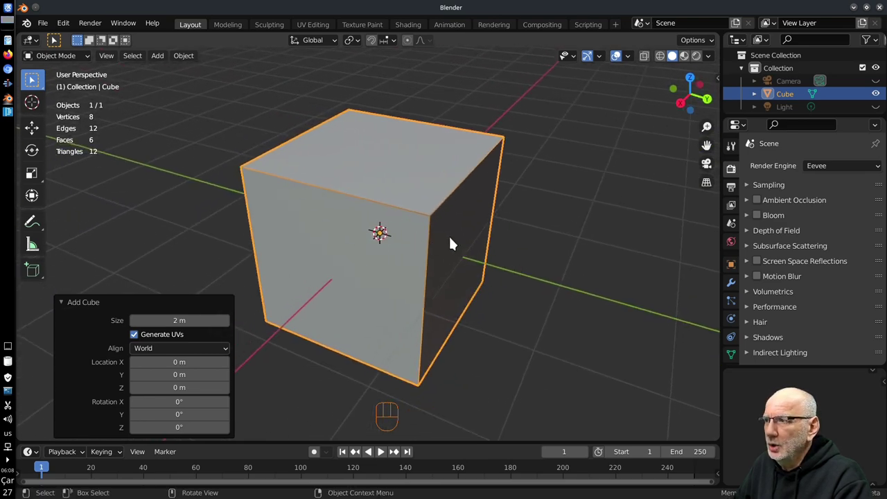
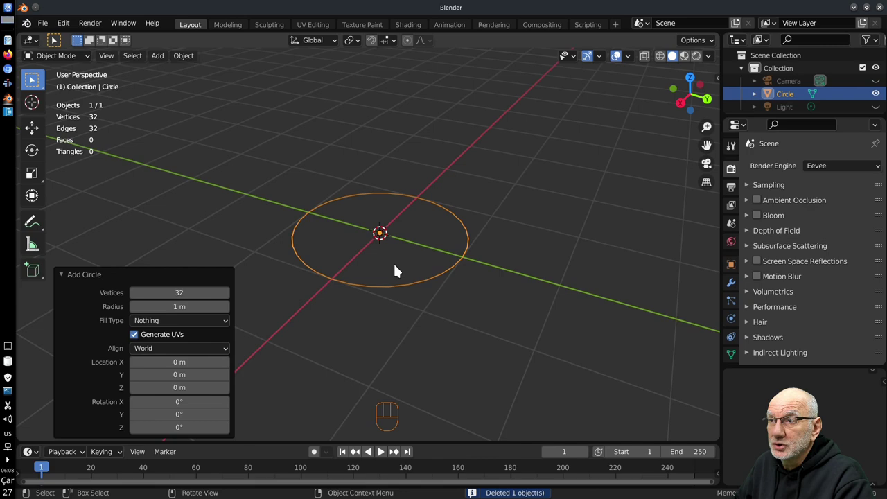
Inspect the added circle and try vertex counts of 10 and 12 in the Add Circle panel
left_click_drag(385, 244, 391, 320)
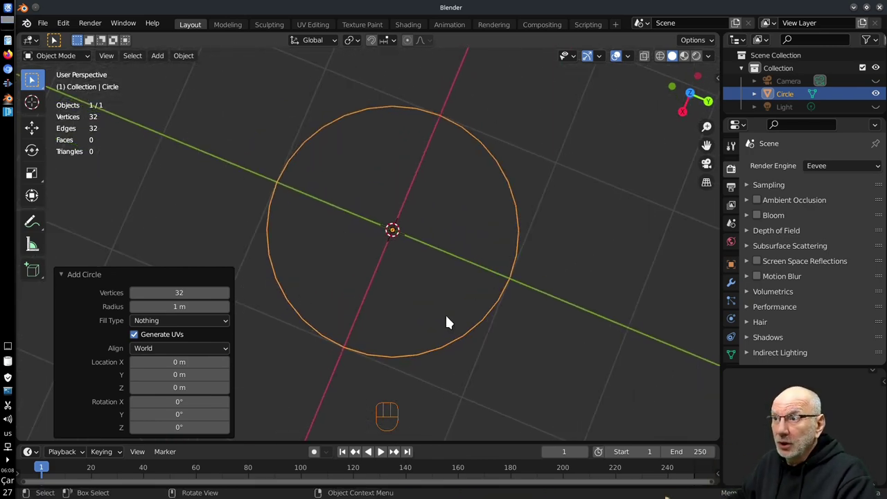
left_click_drag(390, 319, 408, 300)
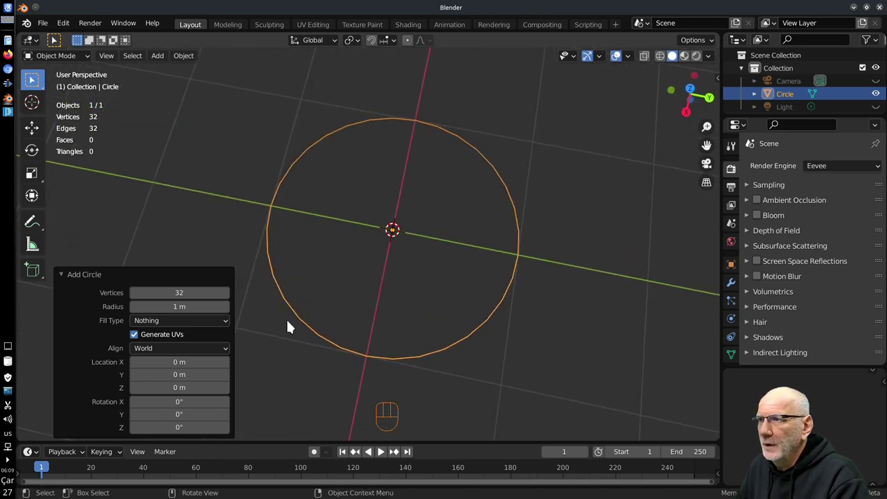
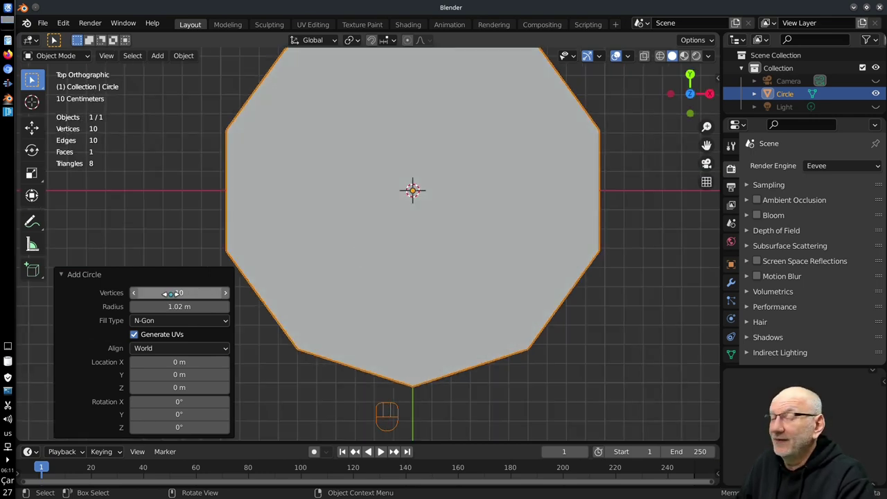
left_click_drag(430, 181, 445, 222)
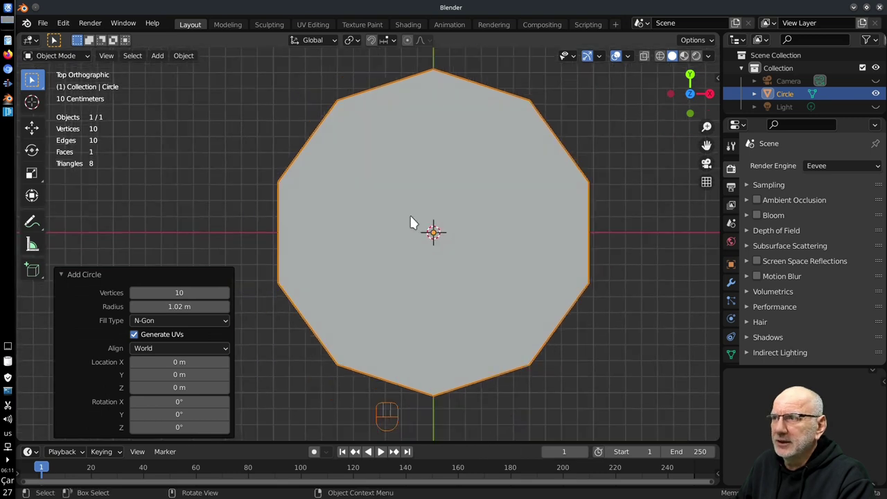
left_click(228, 298)
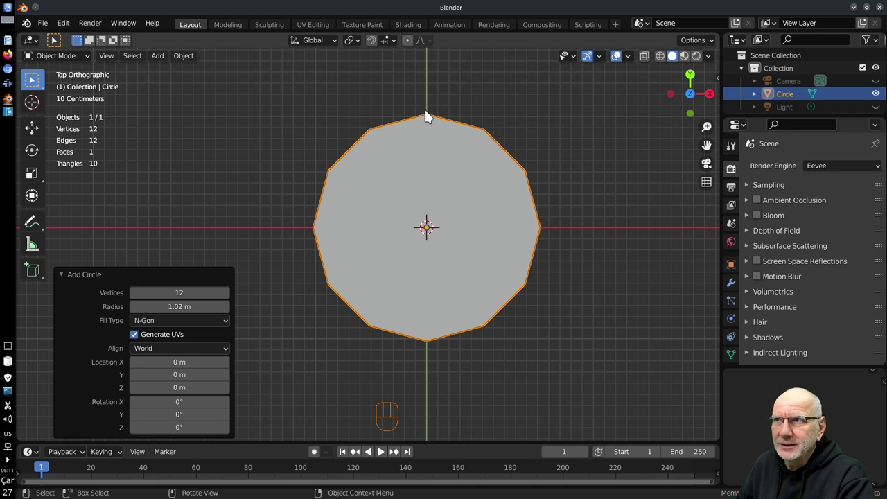
key("Tab")
key("Tab")
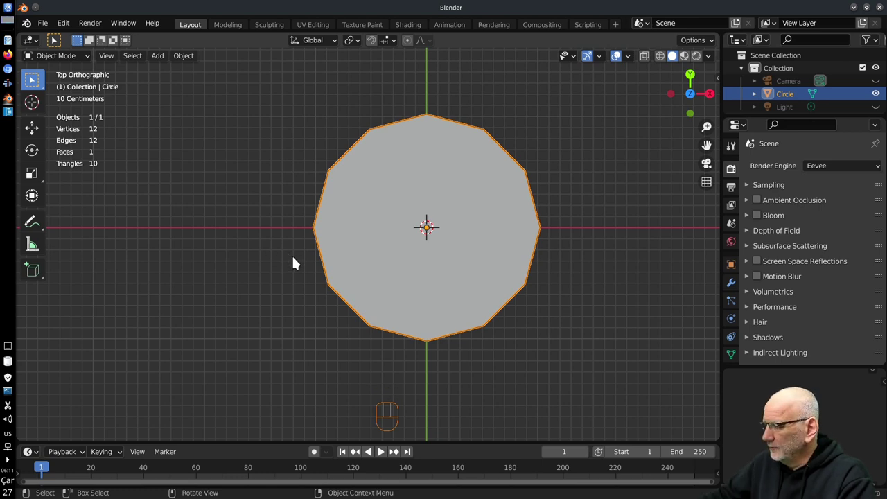
key("F9")
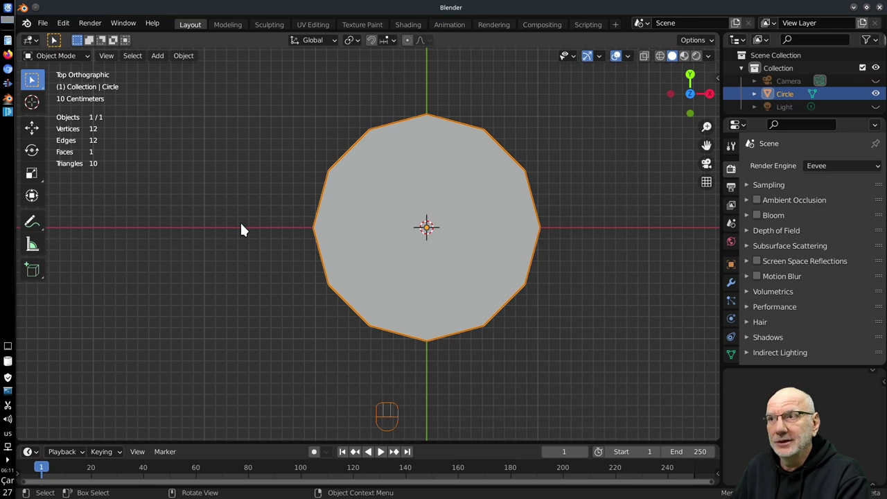
key("Escape")
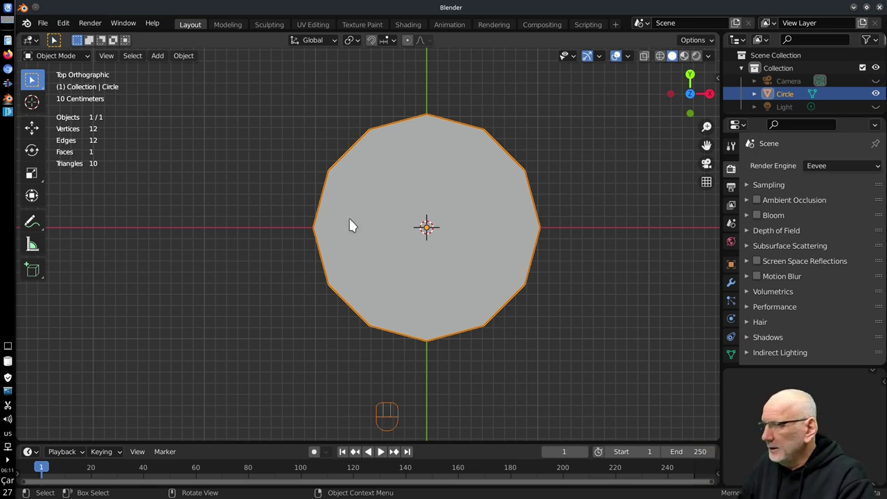
Delete the circle and add a default UV sphere from the Shift+A mesh list
key("x")
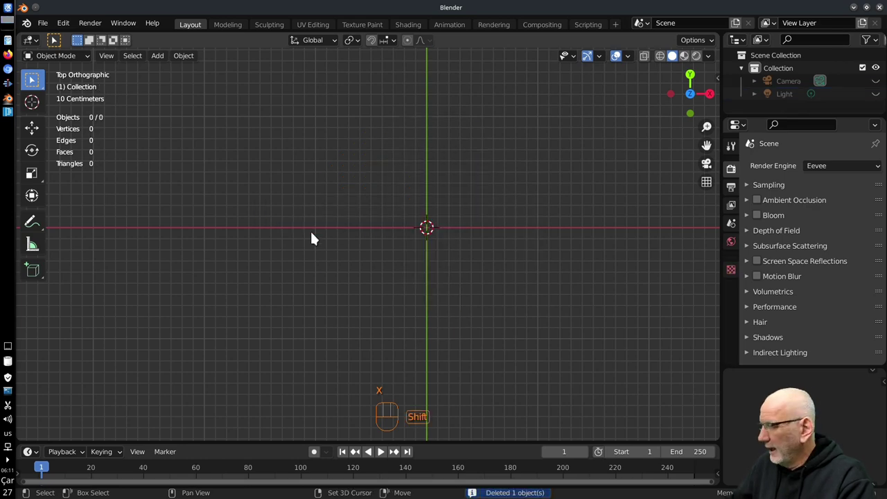
key("shift+a")
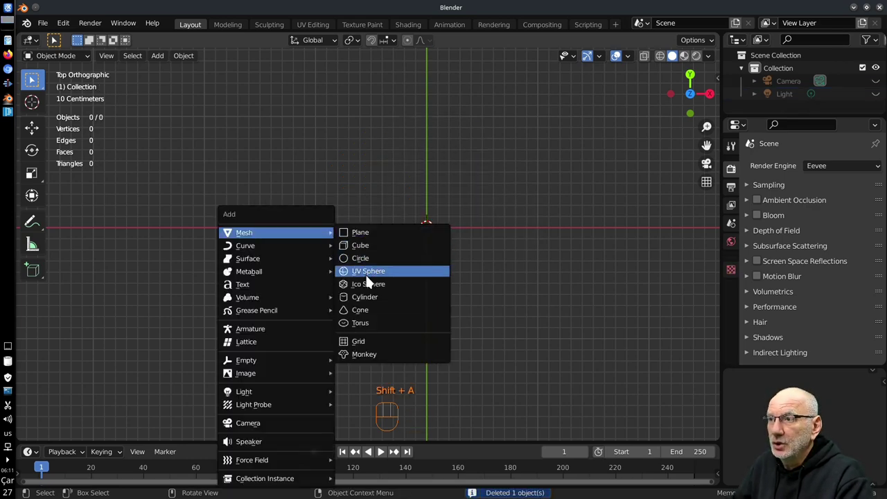
left_click_drag(420, 328, 450, 237)
Reduce the UV sphere to very few segments and rings in the Add UV Sphere panel
left_click_drag(448, 235, 431, 265)
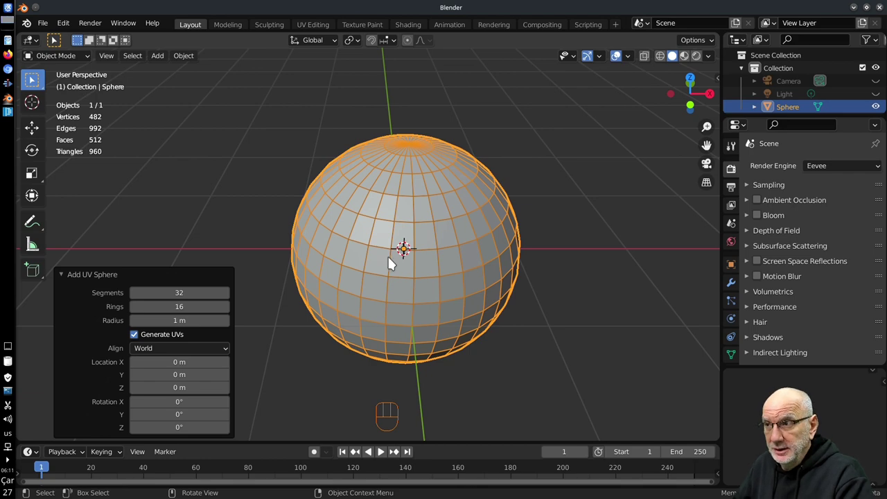
left_click_drag(411, 271, 412, 283)
left_click_drag(426, 301, 441, 299)
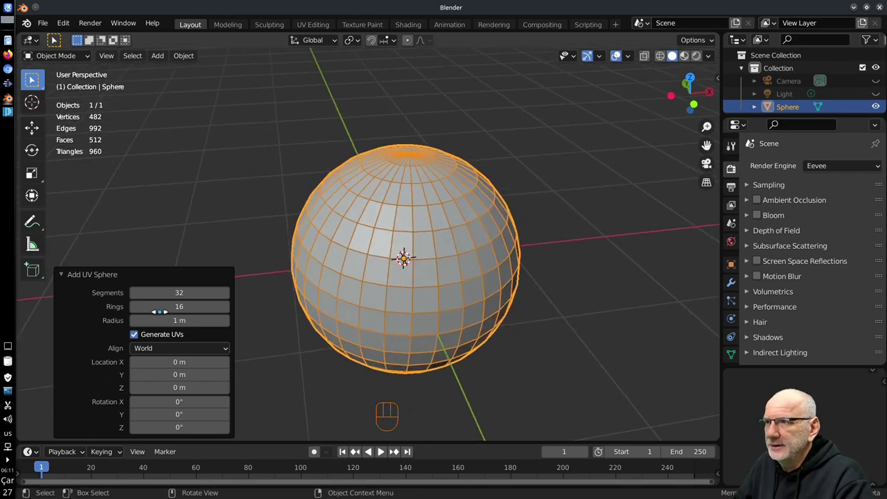
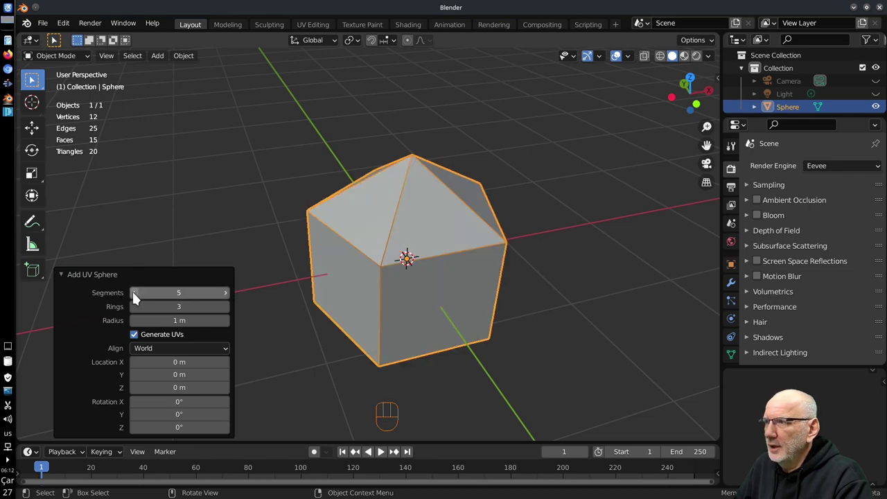
left_click_drag(361, 306, 335, 283)
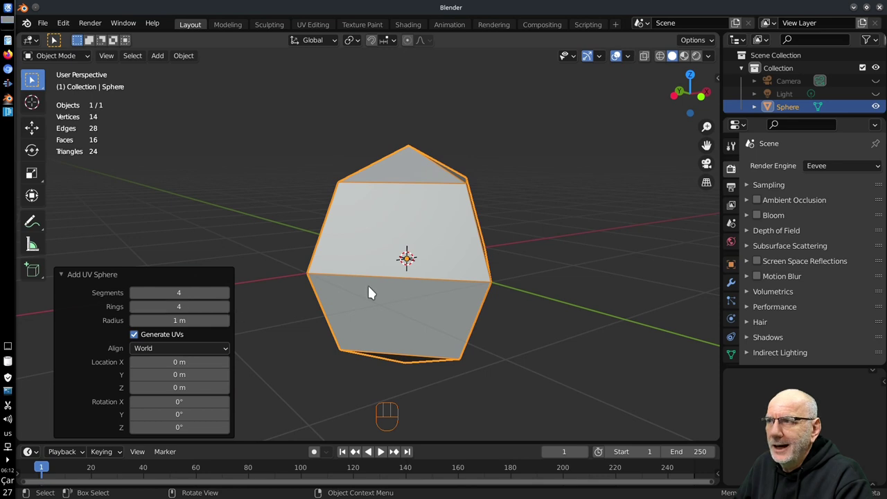
left_click_drag(376, 297, 285, 300)
Raise the sphere to 226 segments and 123 rings and inspect the dense mesh
double_click(230, 312)
left_click(233, 298)
left_click(234, 298)
double_click(233, 298)
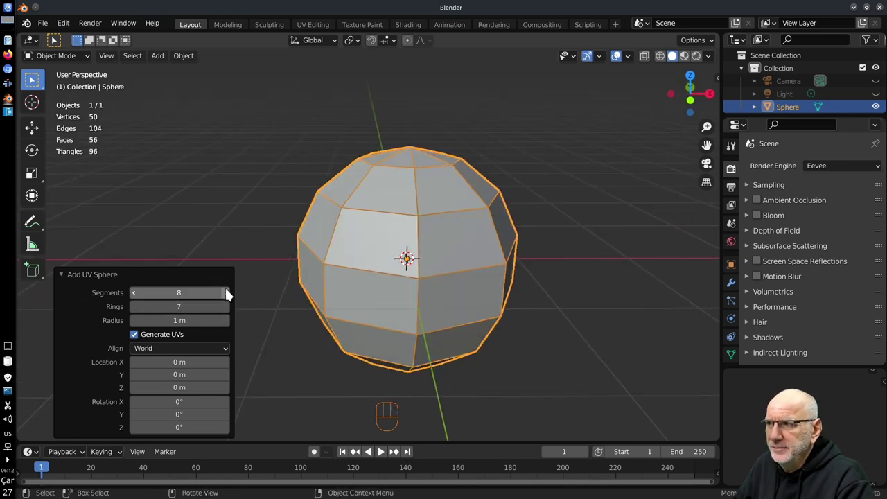
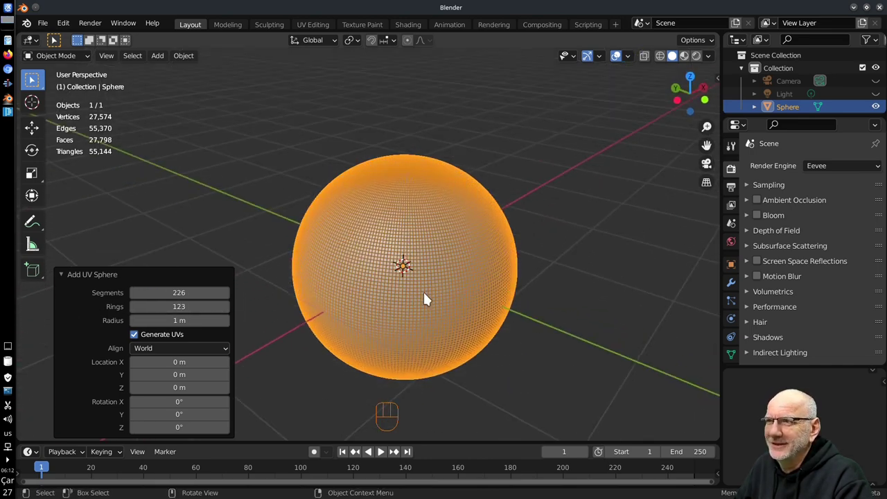
left_click_drag(429, 288, 465, 287)
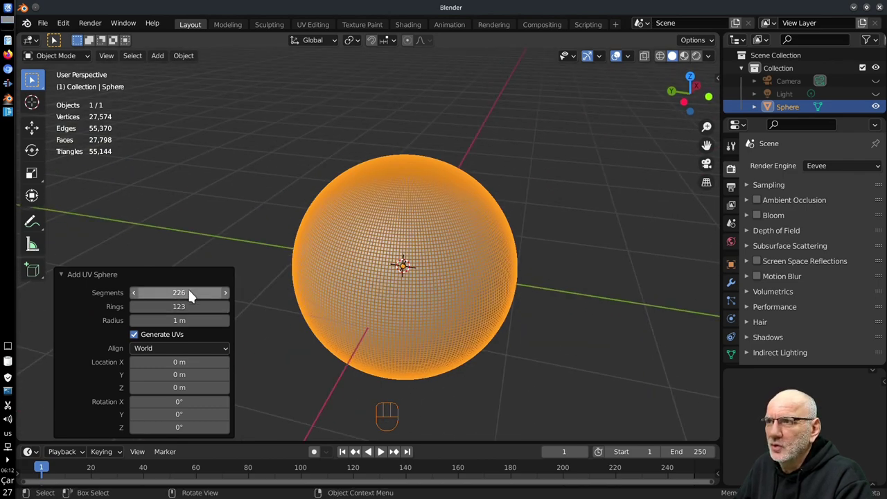
left_click_drag(385, 287, 351, 285)
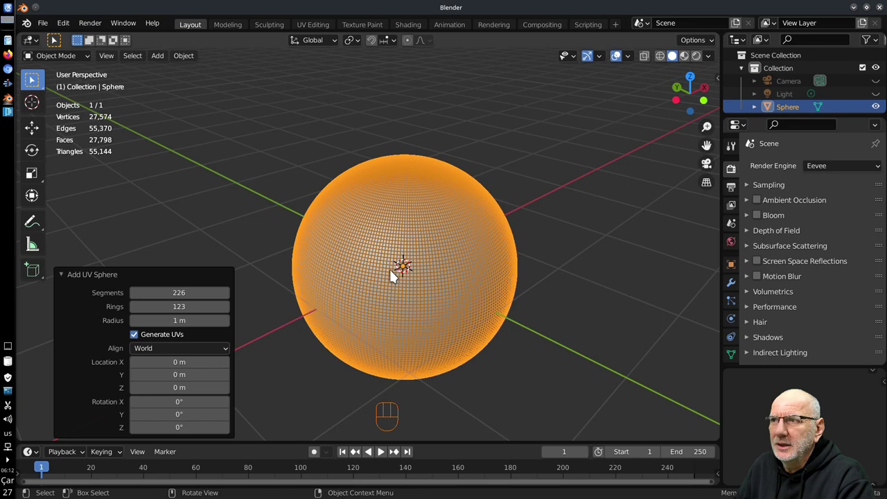
left_click_drag(390, 271, 432, 303)
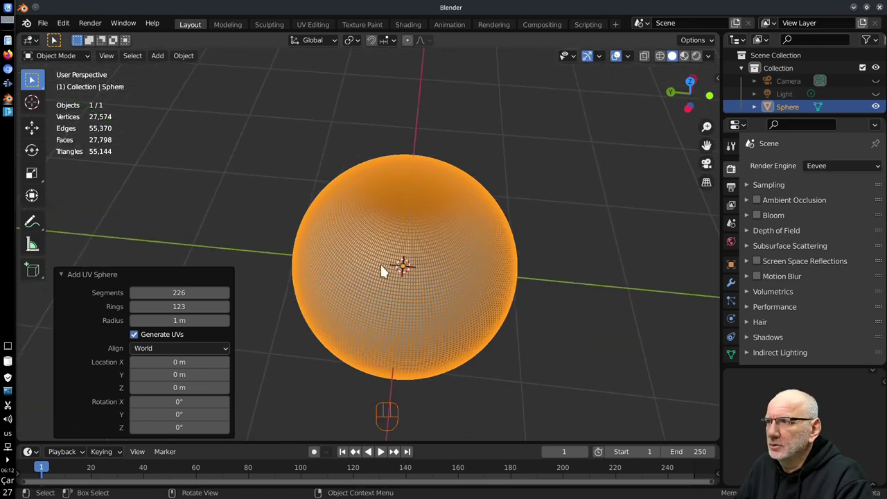
Delete the UV sphere and add an Ico Sphere from the Shift+A mesh list
key("x")
key("shift+a")
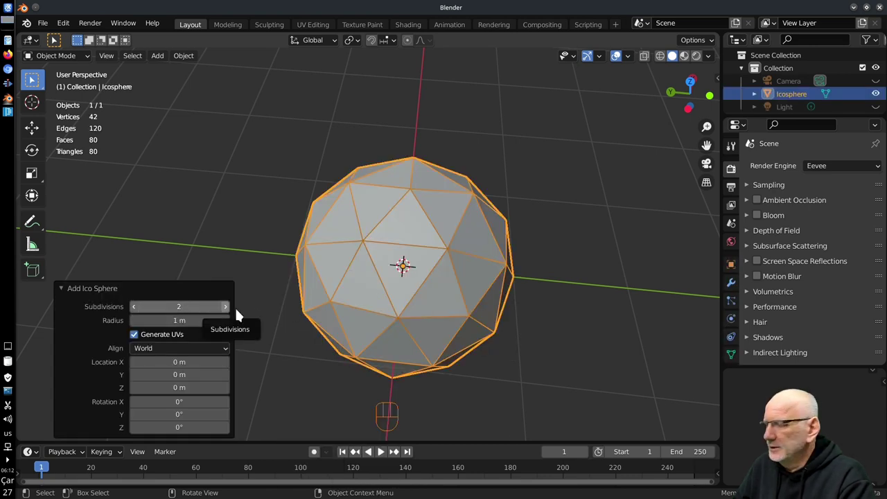
key("shift+a")
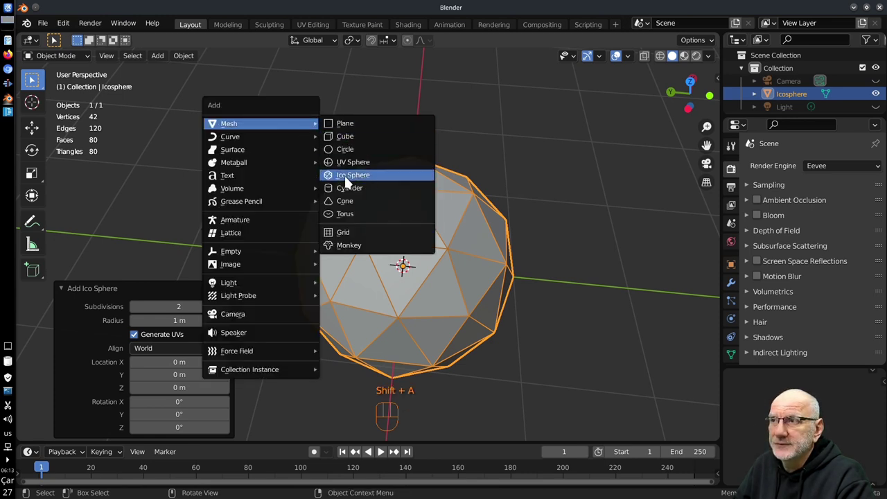
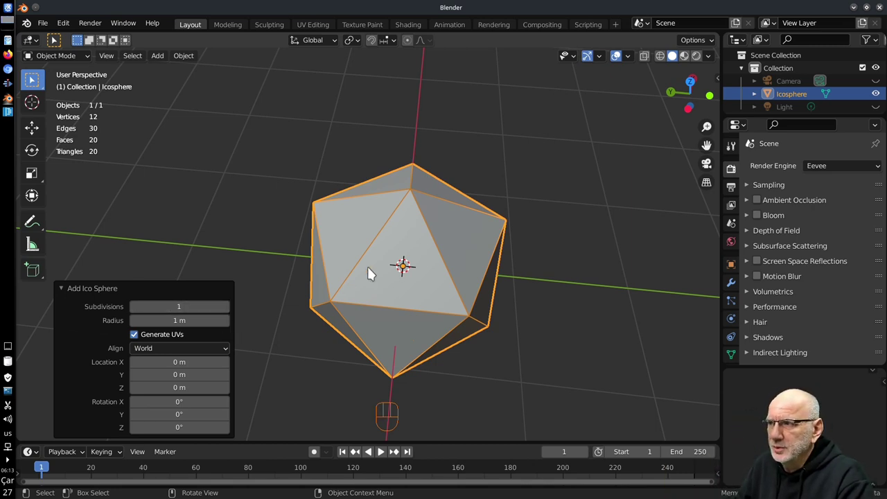
Try icosphere subdivisions up to 5, settle on 1 subdivision at 1 m radius, collapse the panel
left_click(229, 309)
left_click(229, 308)
double_click(230, 309)
left_click_drag(363, 307, 393, 259)
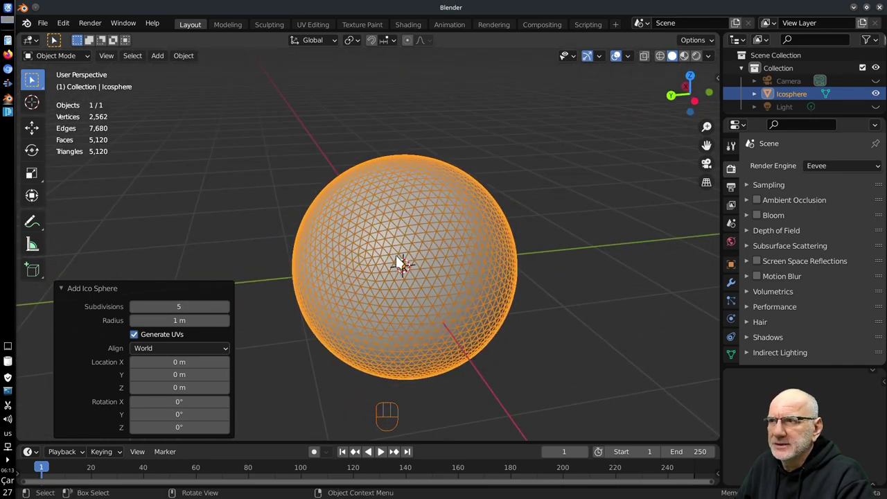
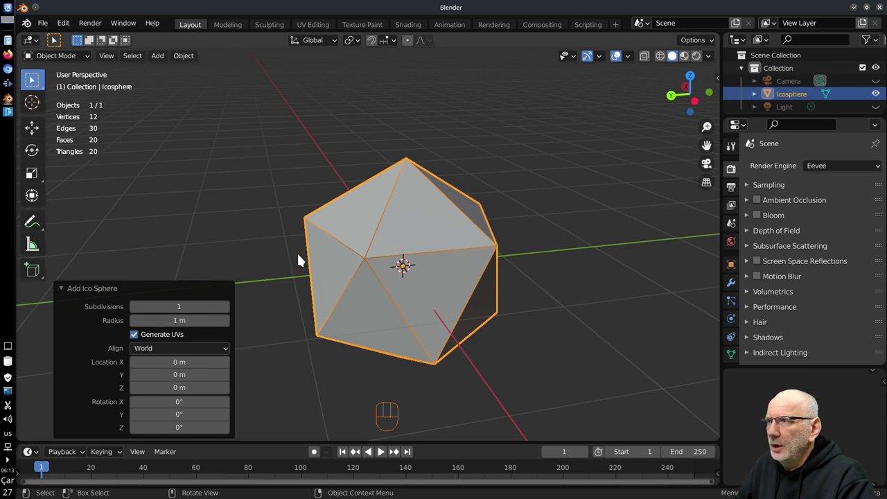
key("Escape")
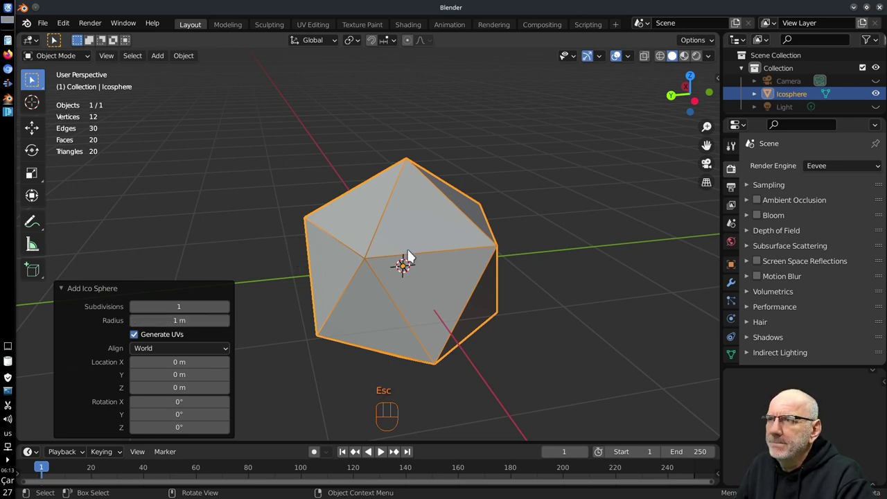
left_click(408, 252)
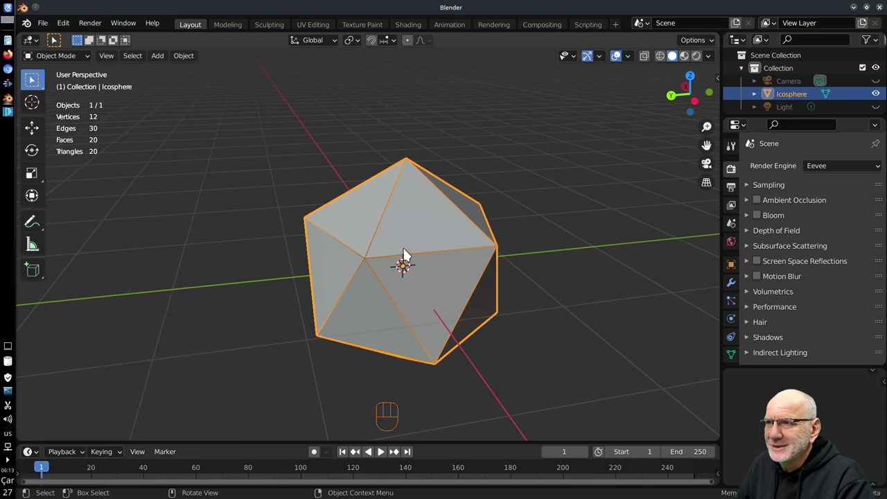
Delete the icosphere and add a cylinder from the Shift+A mesh list
key("x")
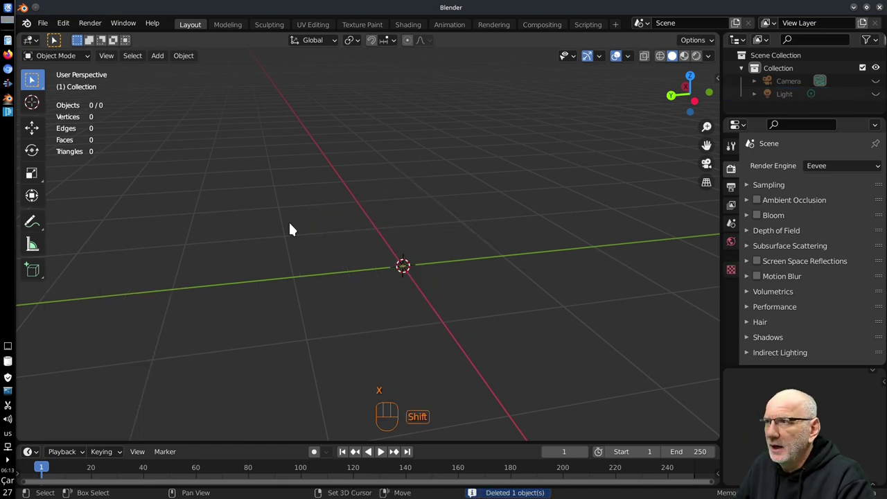
key("shift+a")
left_click_drag(376, 284, 506, 322)
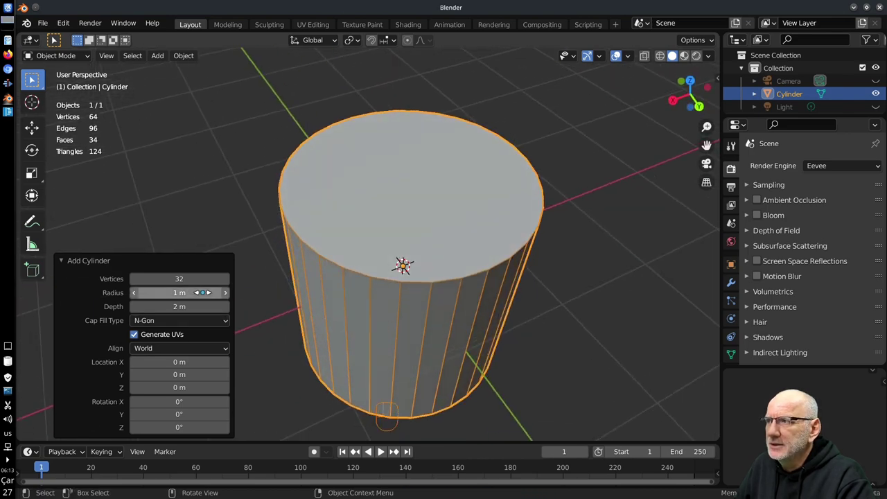
middle_click(357, 263)
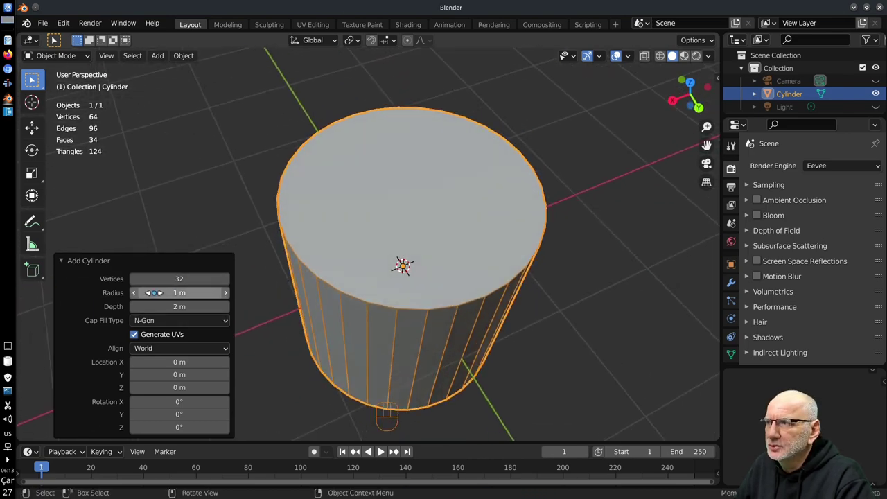
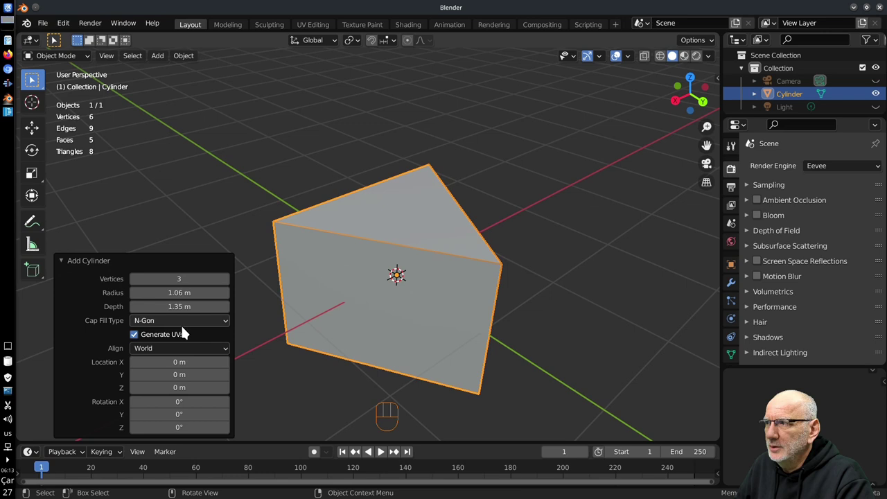
Set the cylinder to 21 vertices, 1.06 m radius, 1.35 m depth, Cap Fill Type Nothing
middle_click(209, 324)
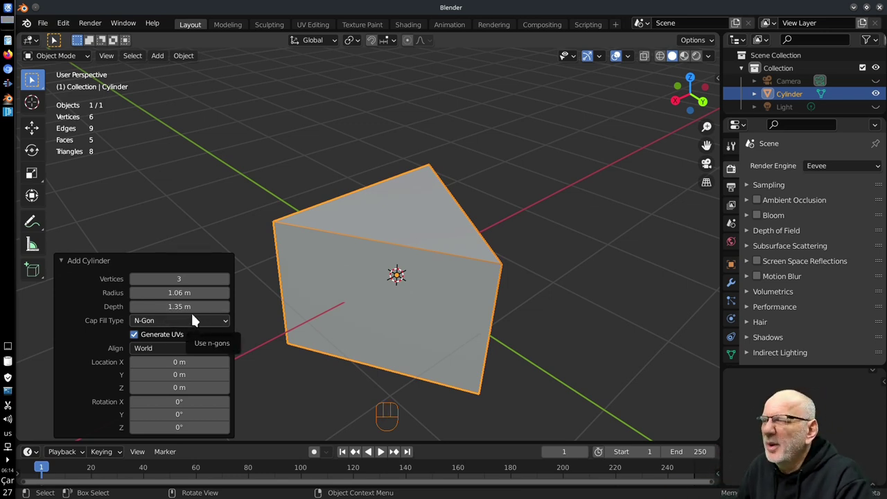
left_click_drag(193, 322, 162, 352)
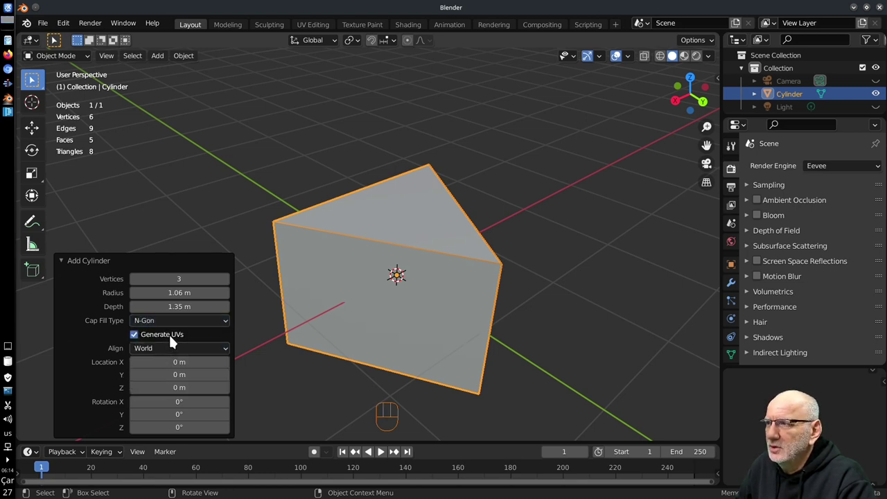
left_click_drag(173, 327, 193, 350)
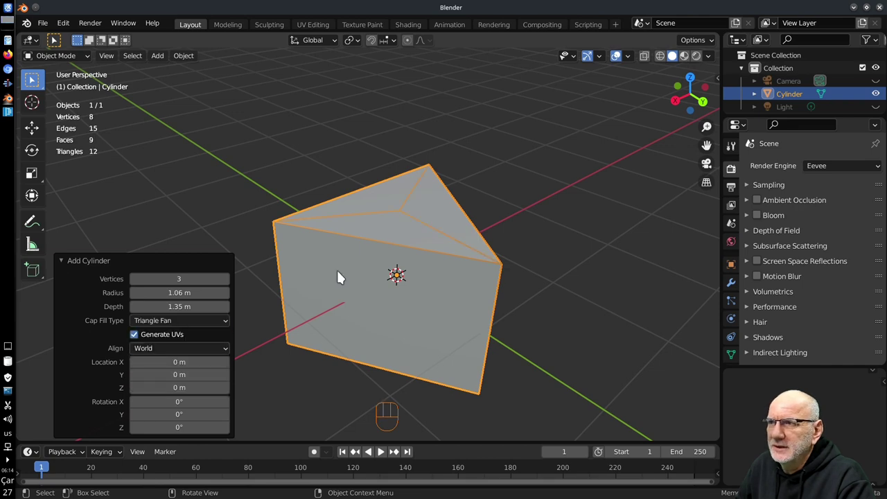
left_click_drag(370, 260, 380, 280)
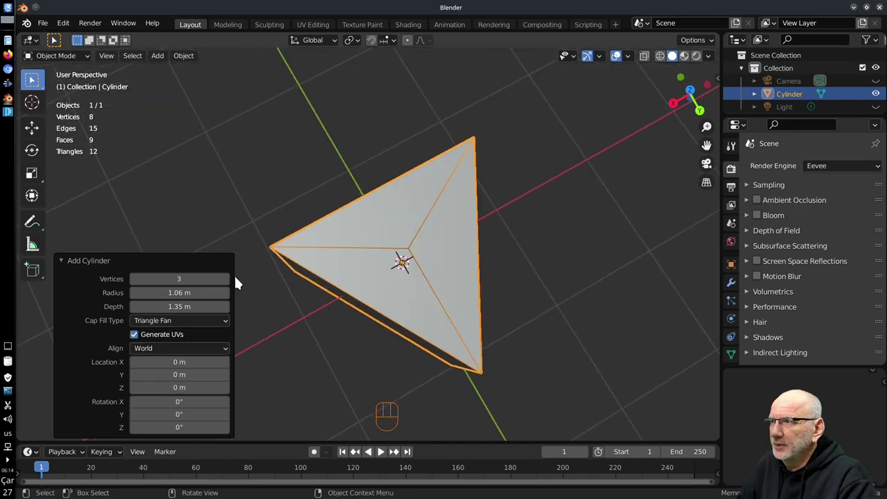
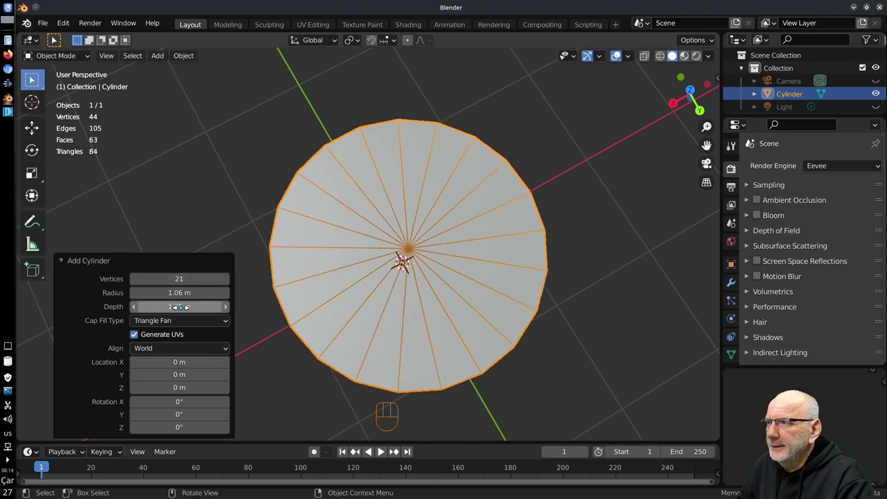
left_click_drag(186, 323, 181, 337)
left_click_drag(377, 340, 416, 304)
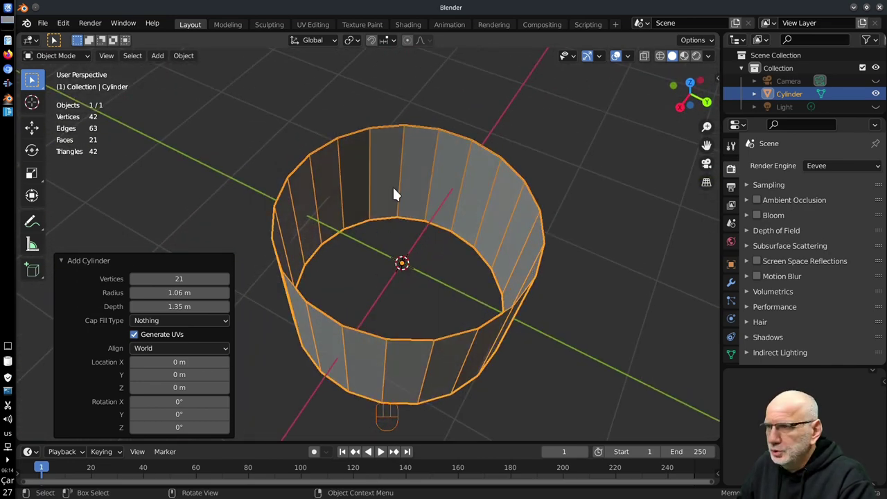
Delete the cylinder and add a cone from the Shift+A mesh list
key("x")
key("shift+a")
left_click_drag(375, 307, 418, 280)
left_click_drag(388, 302, 357, 257)
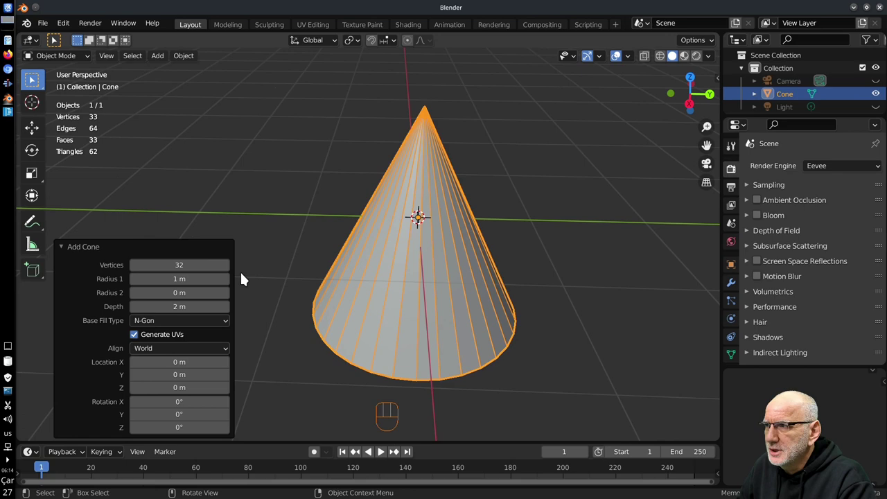
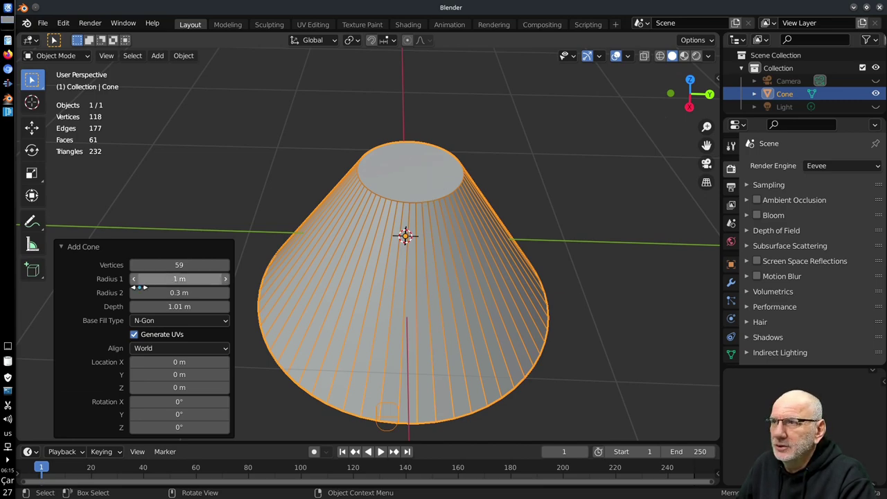
Set the cone to 59 vertices, 0.3 m top radius, 1.01 m depth with a triangle-fan base
left_click_drag(402, 332, 378, 296)
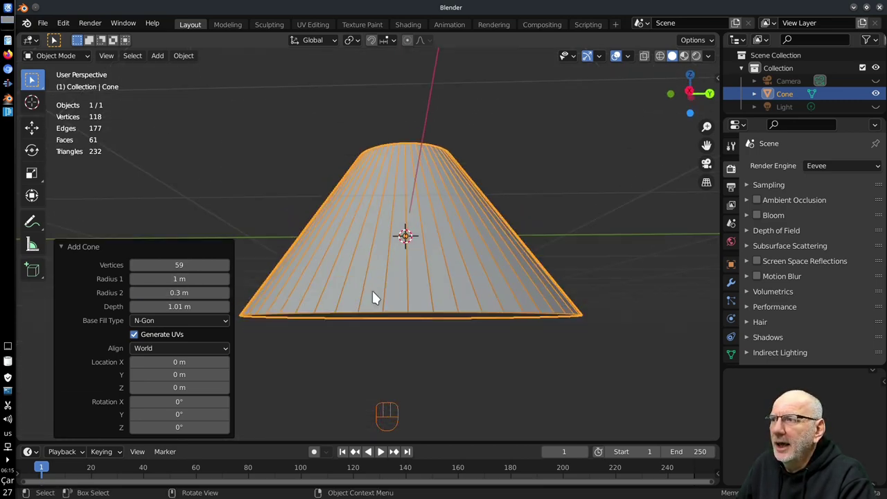
left_click_drag(197, 328, 207, 342)
left_click_drag(452, 220, 481, 355)
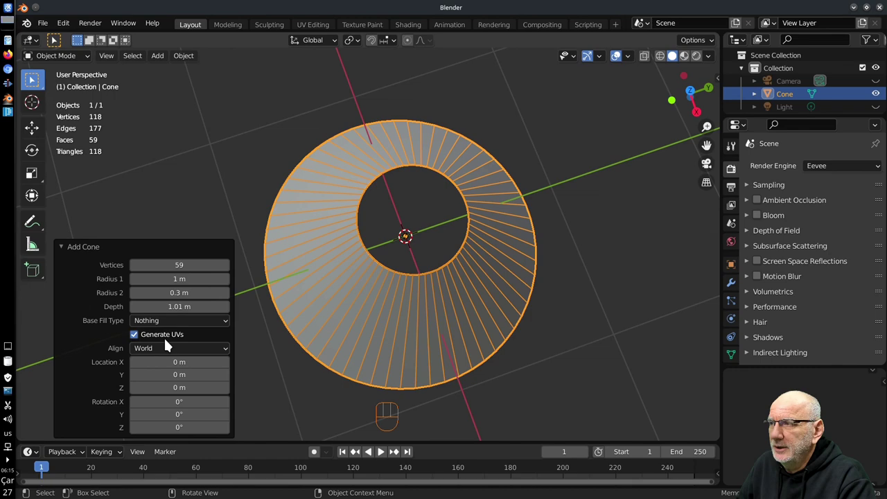
left_click_drag(197, 329, 180, 367)
left_click_drag(410, 288, 420, 258)
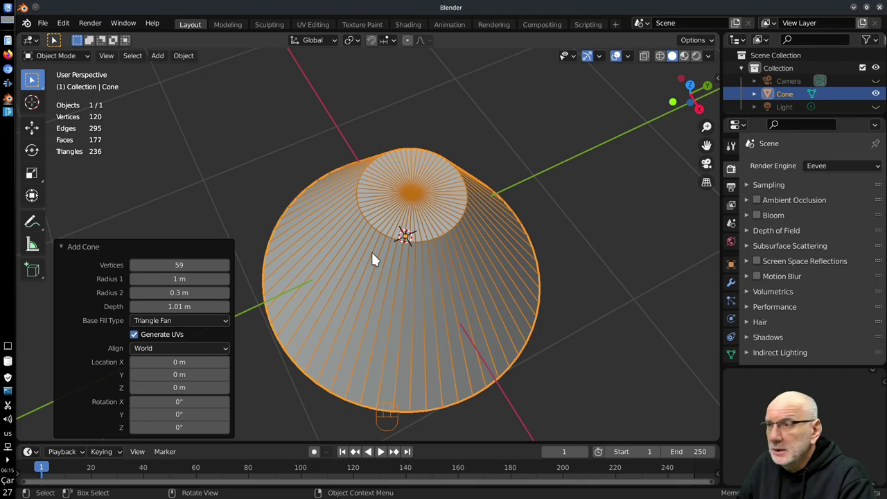
Delete the cone and add a torus from the Shift+A mesh list
key("x")
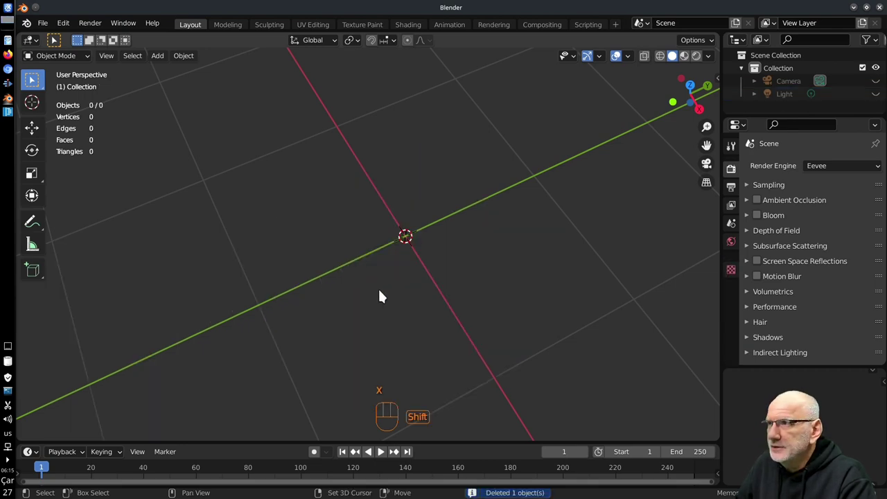
key("shift+a")
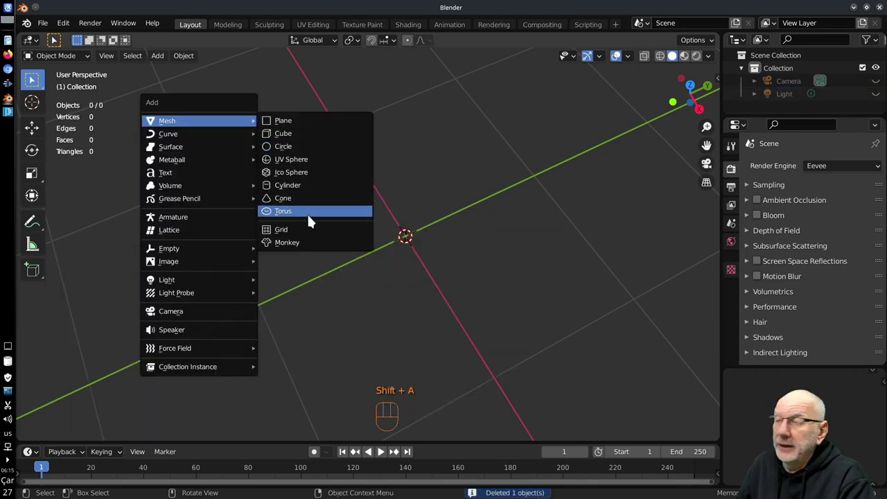
left_click_drag(399, 261, 420, 255)
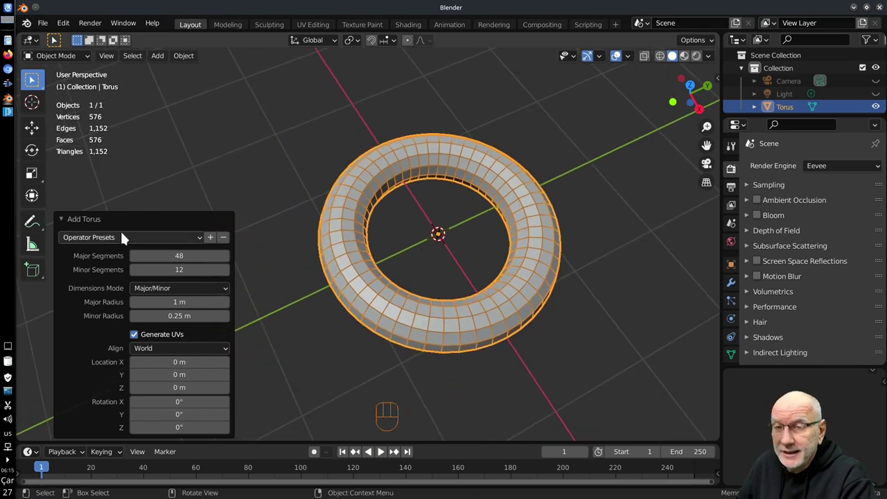
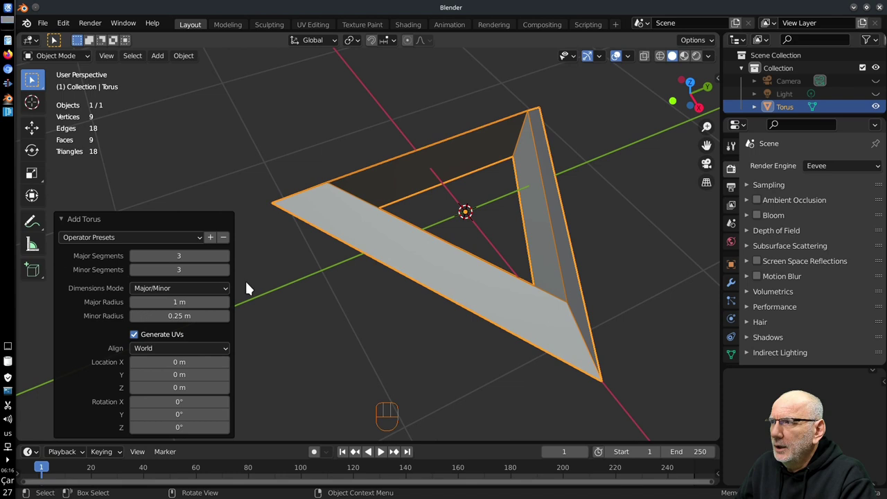
Set the torus to 5 major and 5 minor segments and inspect the low-poly result
left_click_drag(198, 289, 183, 275)
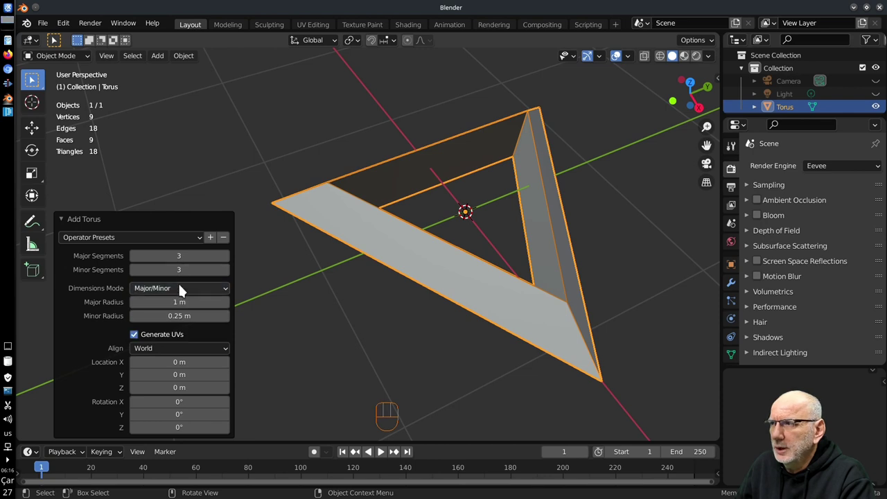
left_click_drag(189, 291, 415, 169)
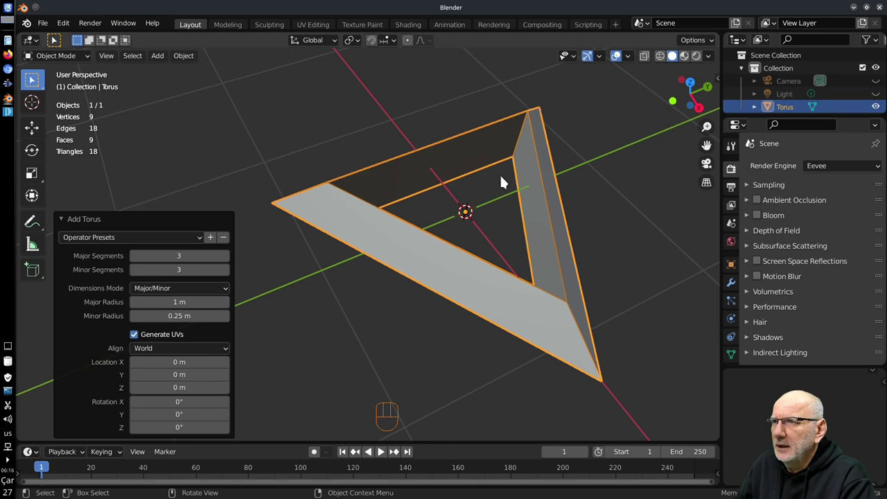
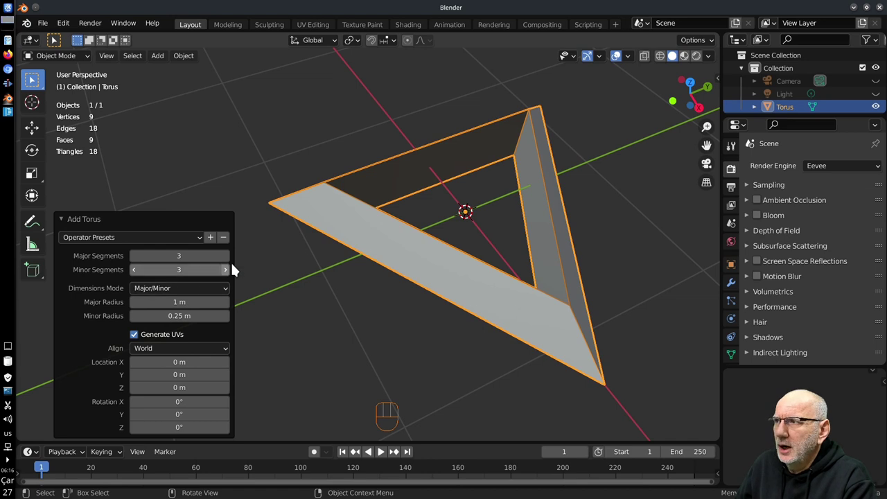
left_click(138, 260)
left_click(230, 262)
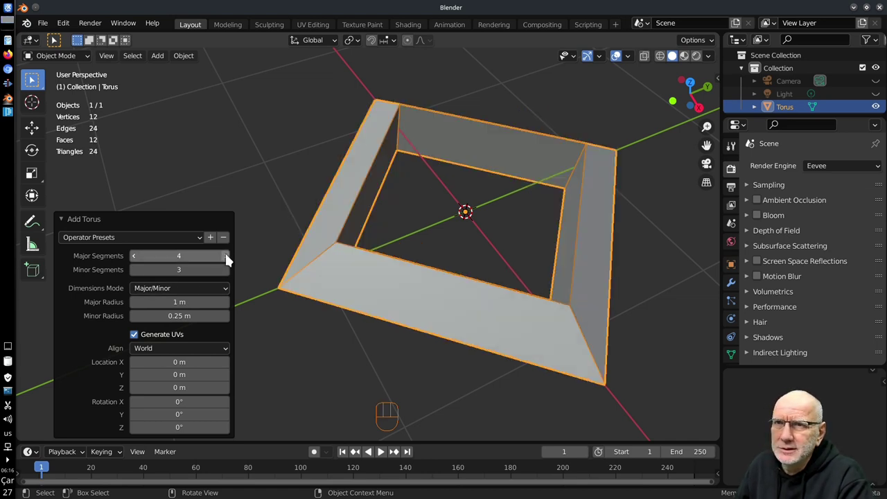
left_click_drag(225, 258, 228, 260)
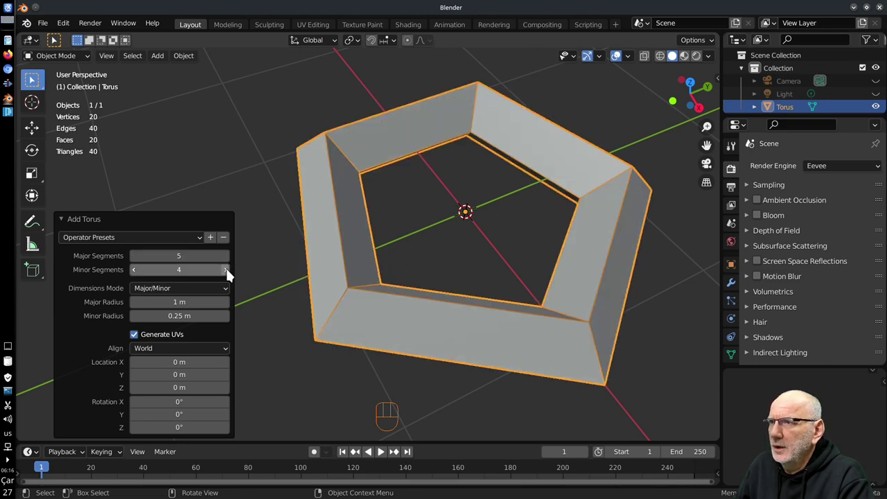
left_click_drag(397, 305, 415, 270)
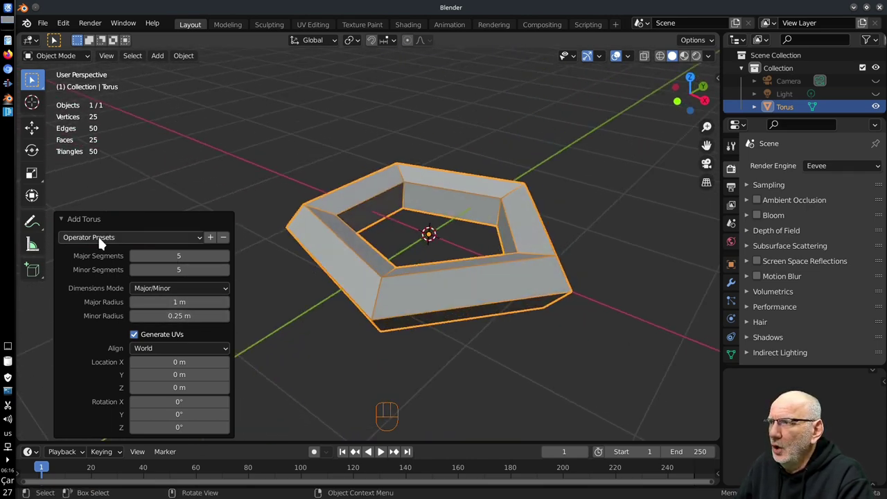
left_click_drag(213, 242, 202, 281)
left_click_drag(170, 240, 132, 255)
left_click_drag(460, 291, 441, 311)
left_click_drag(163, 250, 130, 273)
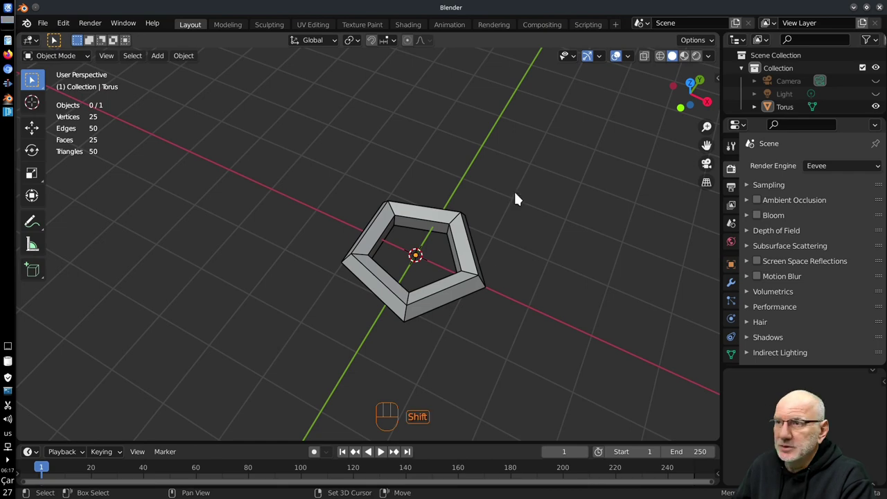
Add a plane and move it away from the origin
key("shift+a")
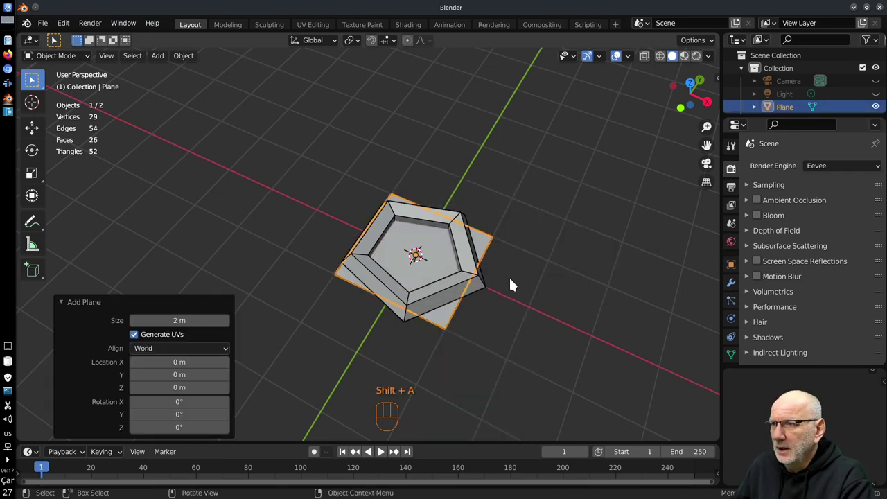
key("g")
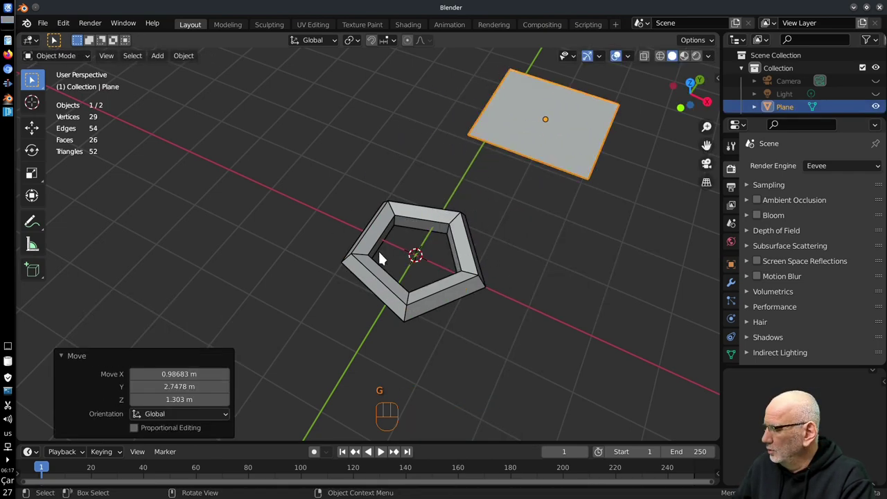
left_click_drag(238, 224, 346, 268)
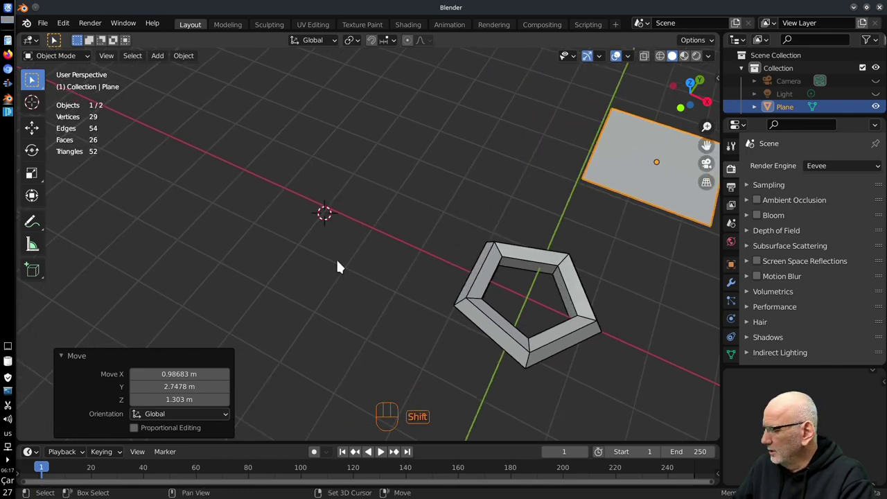
Add two smooth 48-by-12 donut tori from the preset and move them to new spots
key("shift+a")
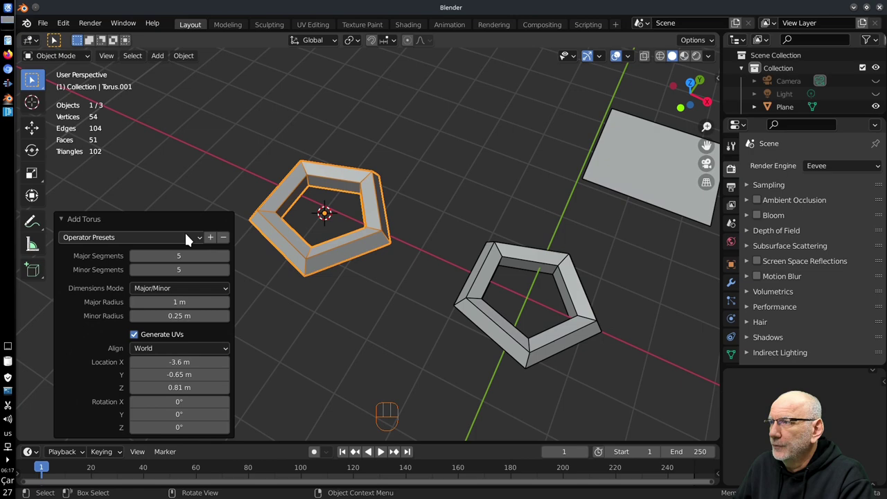
left_click_drag(190, 241, 128, 258)
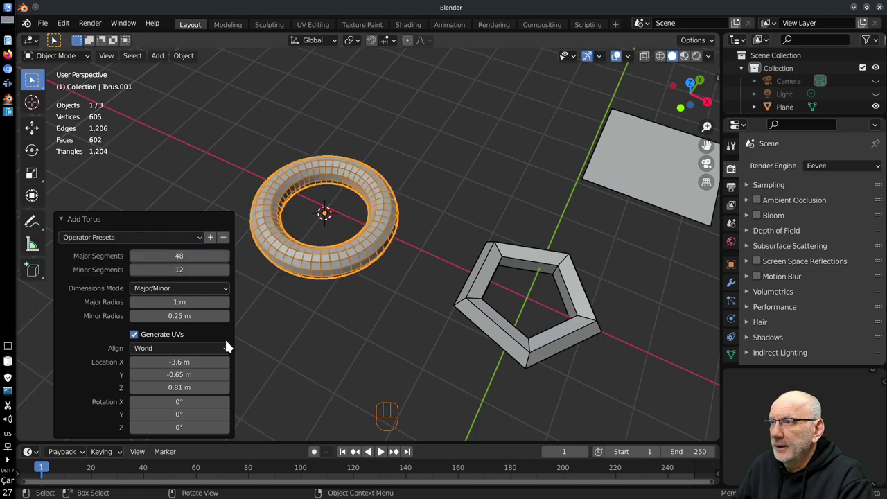
left_click(410, 344)
left_click_drag(471, 166, 399, 310)
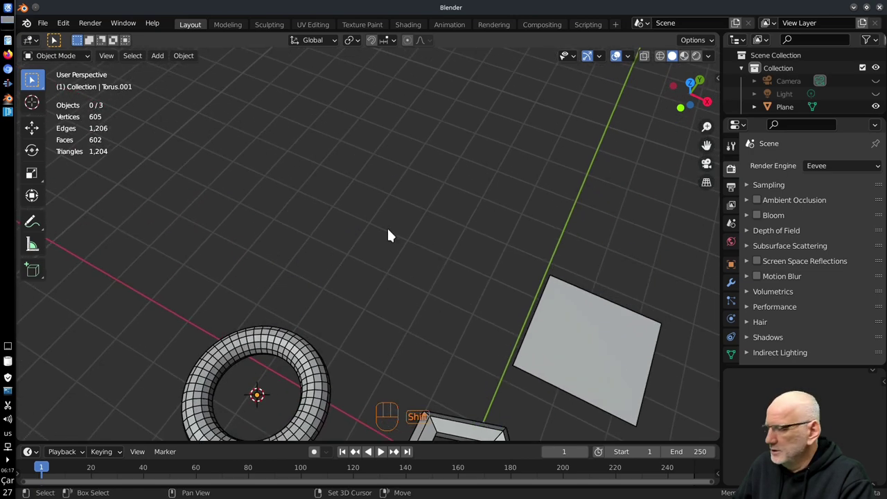
key("shift+a")
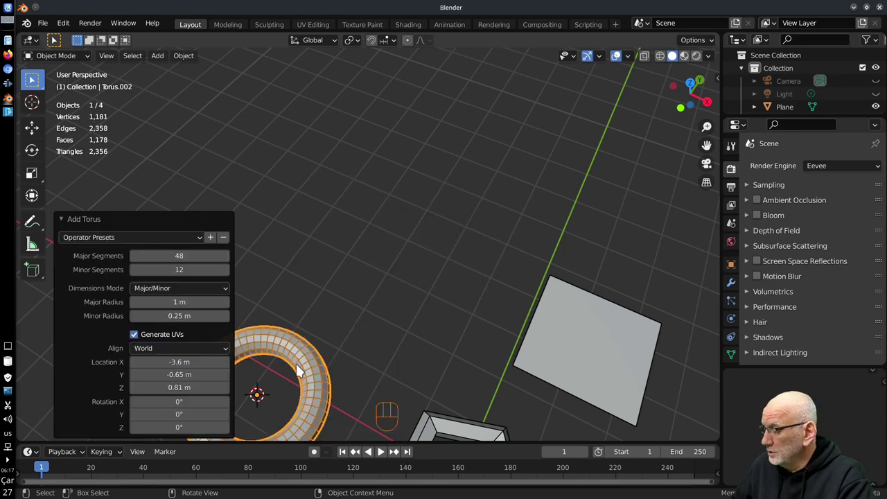
key("g")
Place the 3D cursor higher and add a 5-by-5 Pentagon-preset torus there
right_click(452, 137)
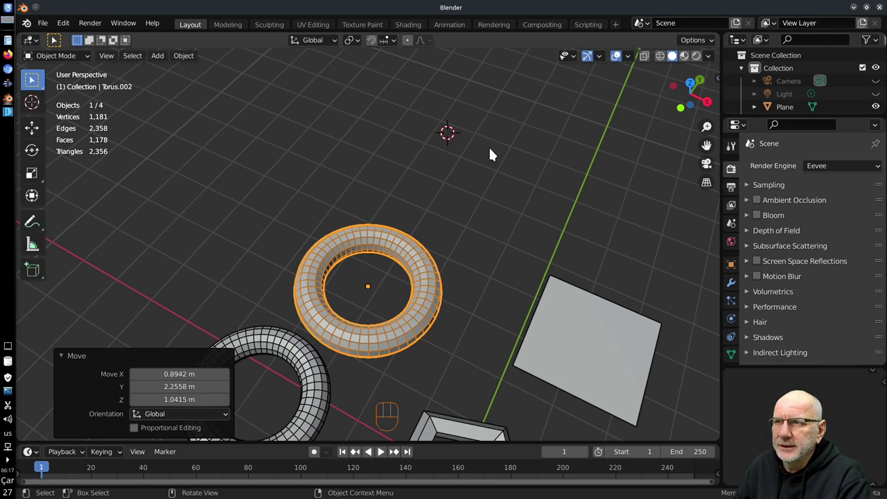
left_click_drag(498, 153, 429, 217)
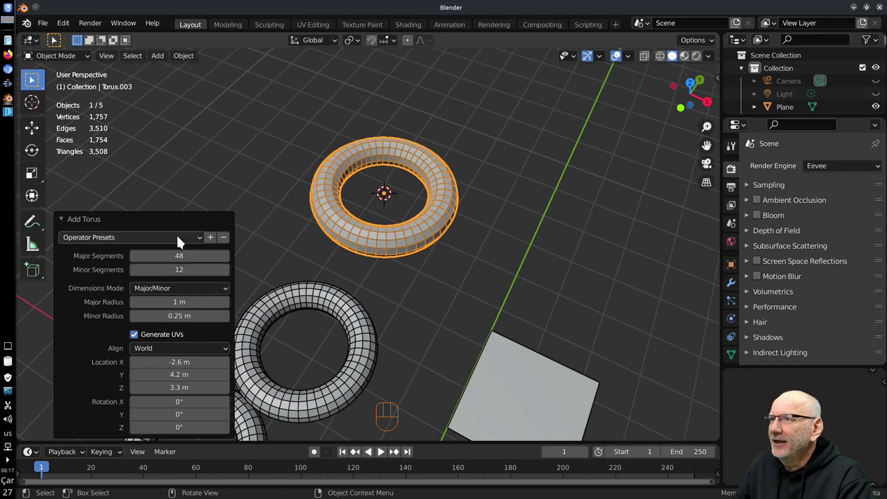
left_click_drag(186, 239, 113, 275)
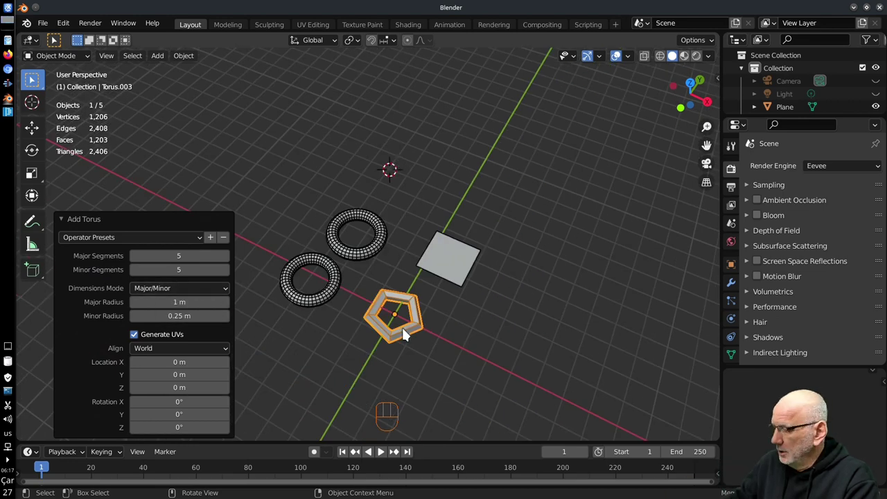
Move the newest torus, then reset its Location X, Y, Z to 0 m in the Add Torus panel
key("g")
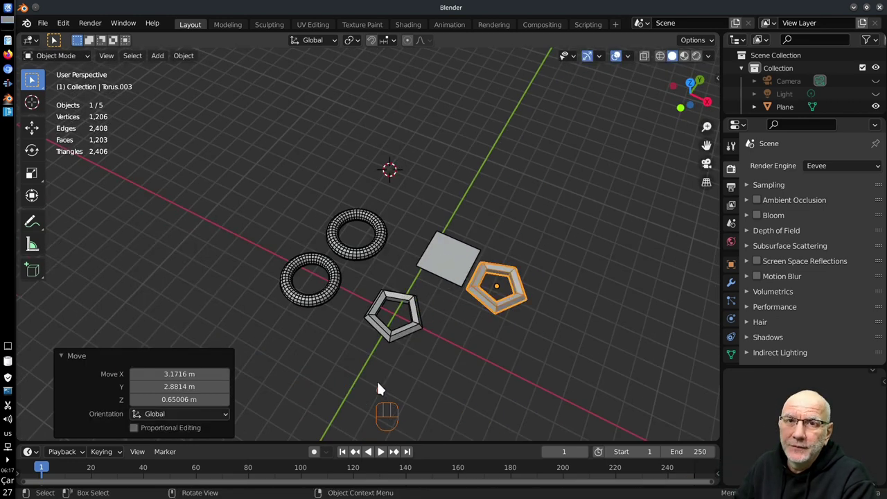
key("g")
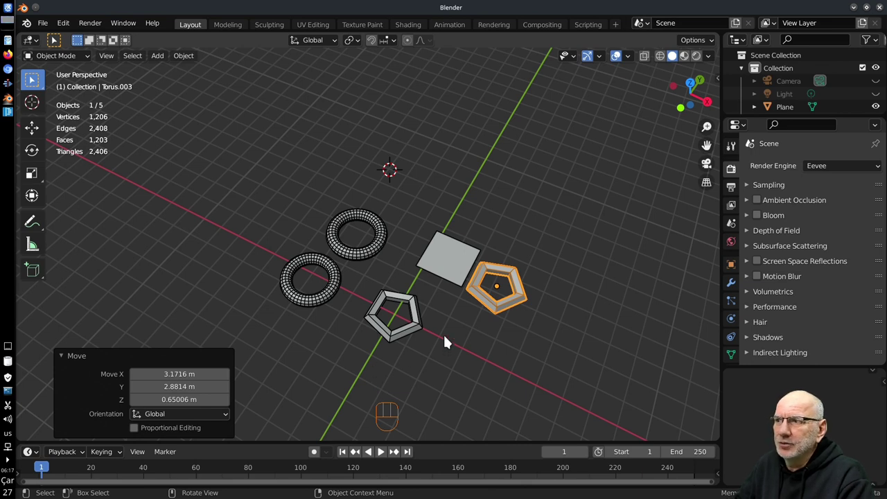
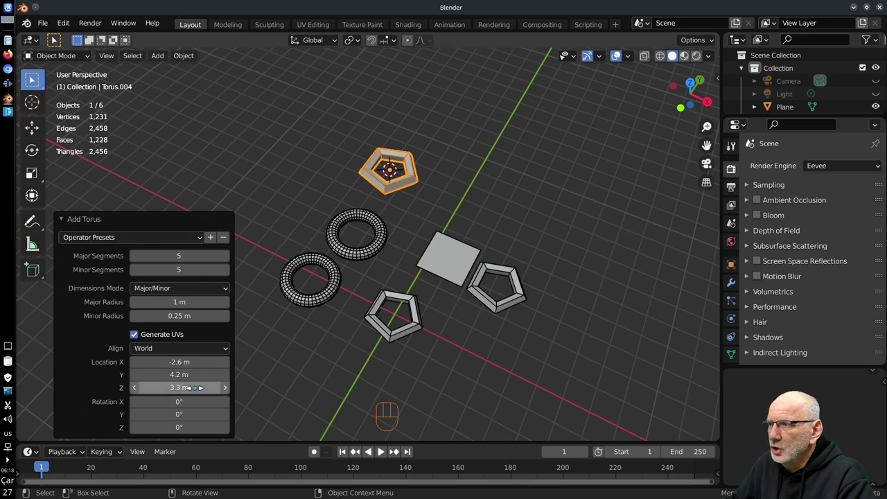
left_click_drag(165, 242, 128, 271)
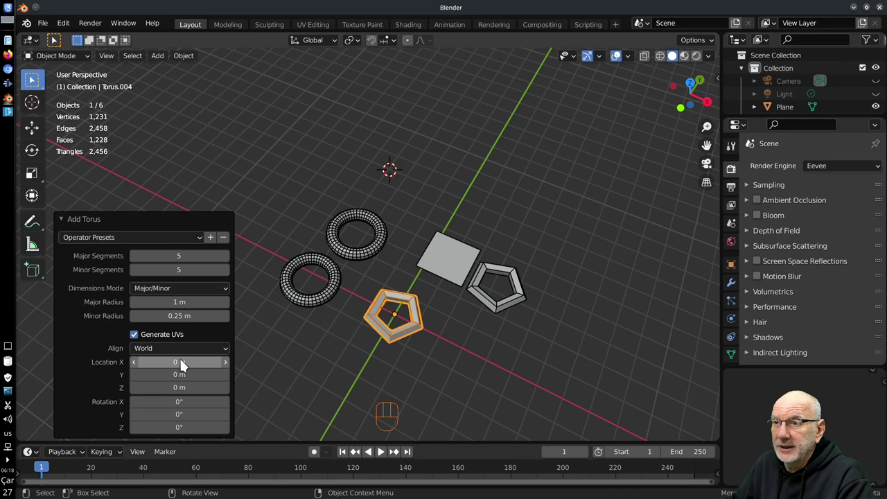
left_click_drag(144, 241, 173, 318)
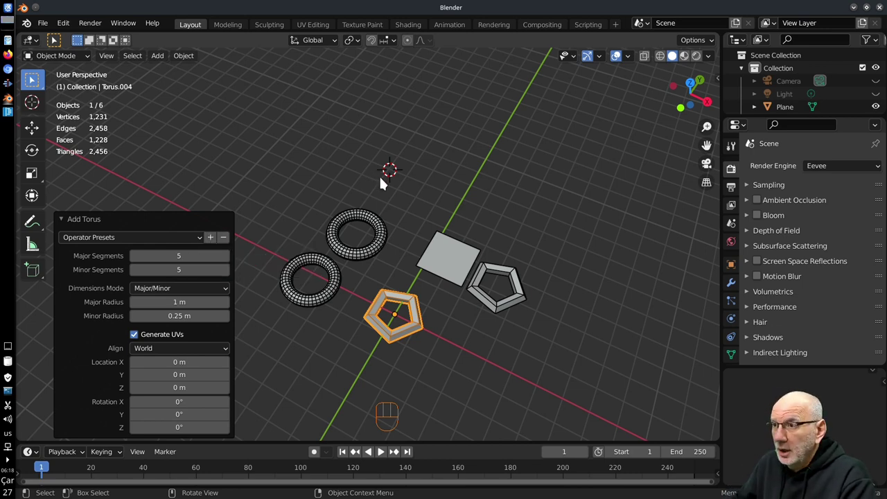
Select all six mesh objects, delete them, and snap the 3D cursor to world origin
key("a")
key("x")
key("shift+s")
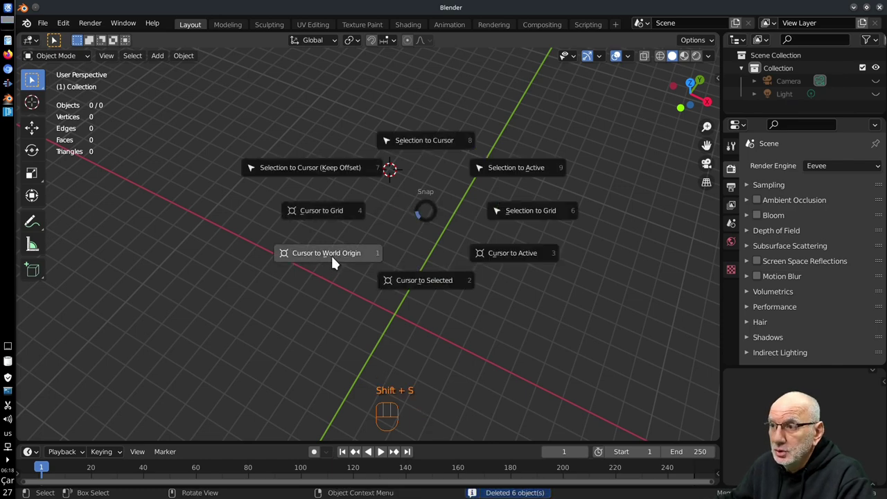
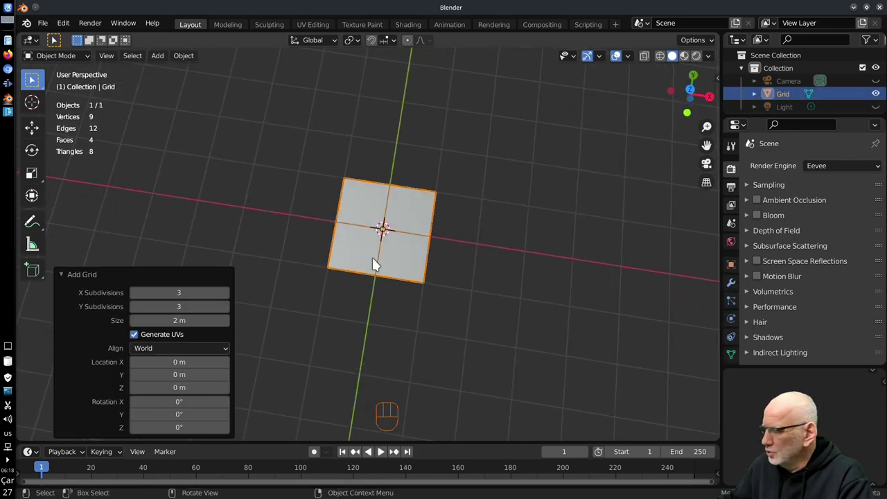
Delete the newly added grid and add the Suzanne monkey head at the origin
key("x")
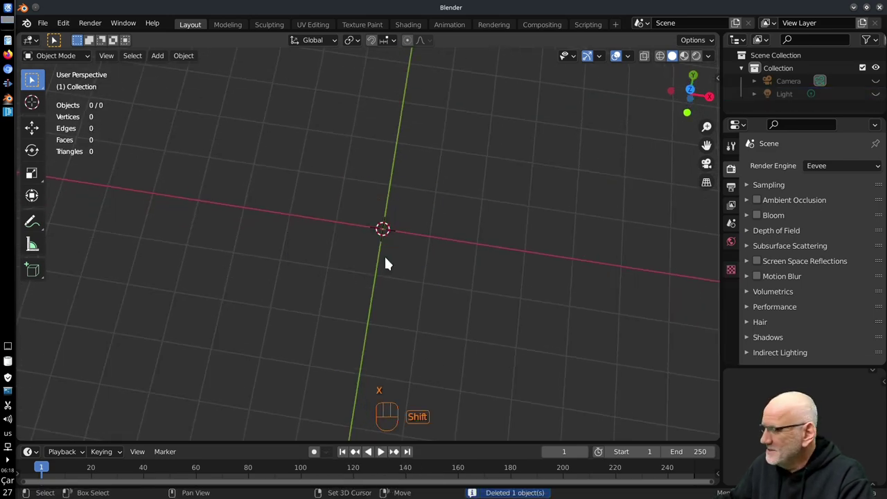
key("shift+a")
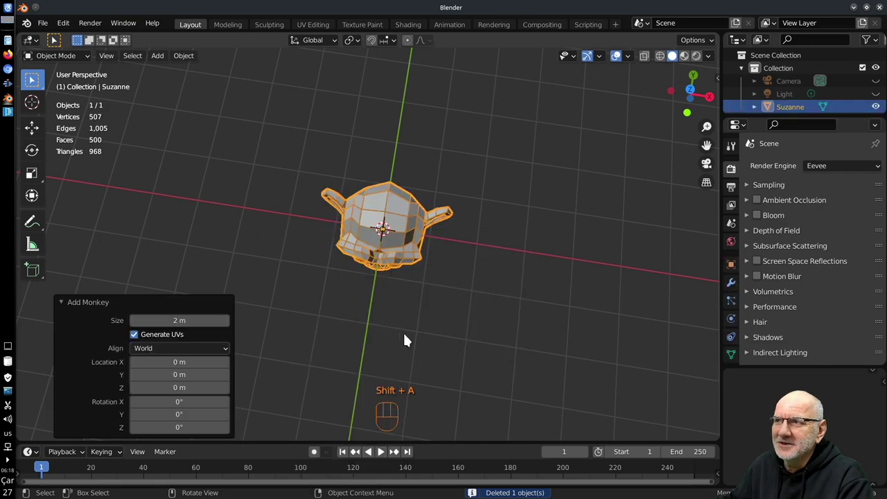
Orbit and zoom around the monkey head to inspect it, ending on a side view
left_click_drag(372, 281, 445, 212)
left_click_drag(462, 231, 383, 242)
left_click_drag(401, 264, 395, 311)
left_click_drag(401, 313, 462, 306)
left_click_drag(407, 294, 332, 289)
left_click_drag(389, 275, 384, 224)
left_click_drag(361, 243, 433, 251)
left_click_drag(715, 61, 483, 287)
left_click_drag(475, 290, 420, 297)
left_click_drag(365, 295, 422, 251)
left_click_drag(386, 275, 381, 288)
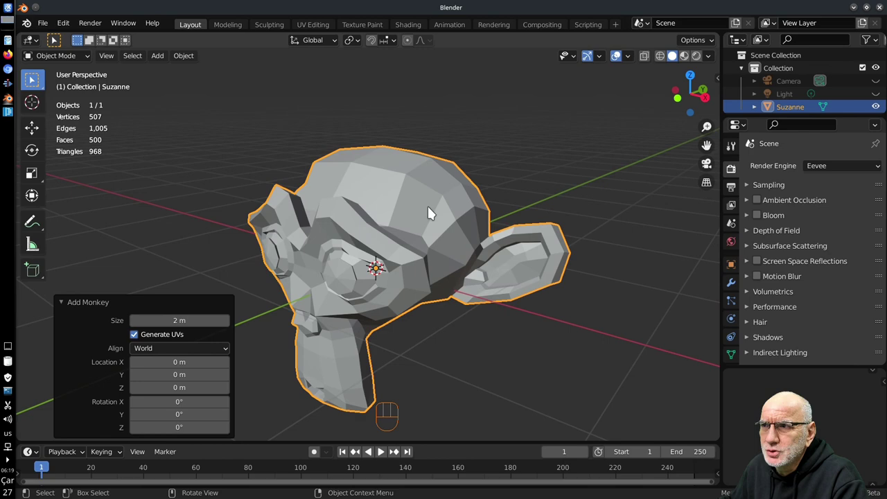
left_click_drag(466, 263, 438, 258)
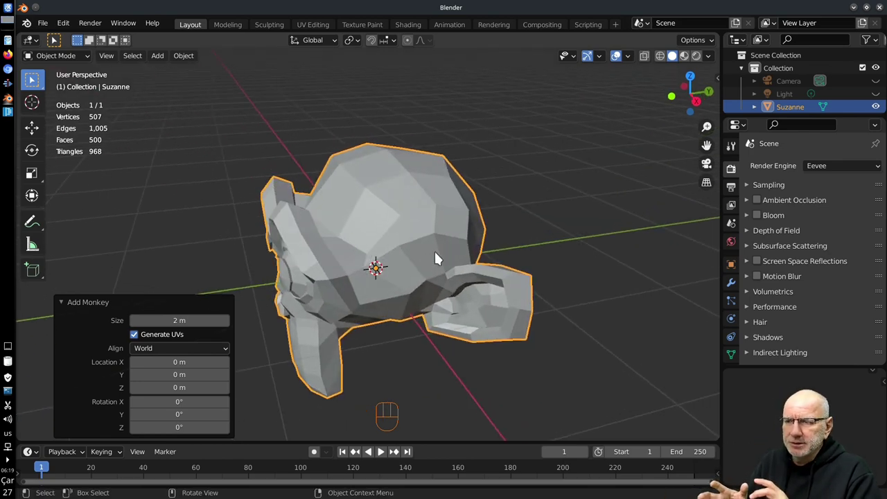
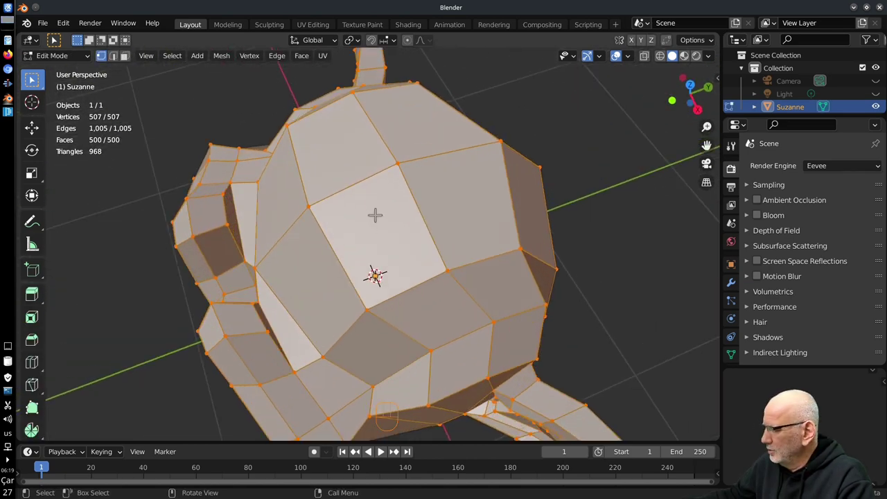
Start a loop cut (Ctrl+R) and preview an edge ring across Suzanne's mesh
key("ctrl+r")
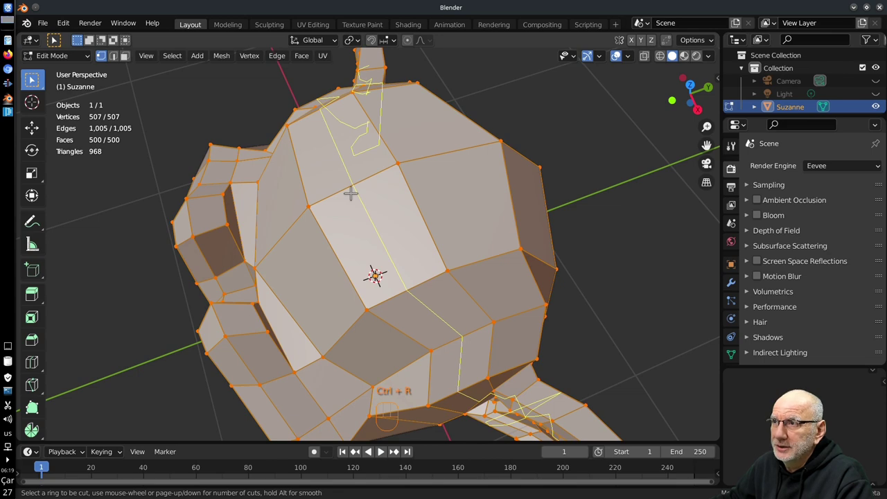
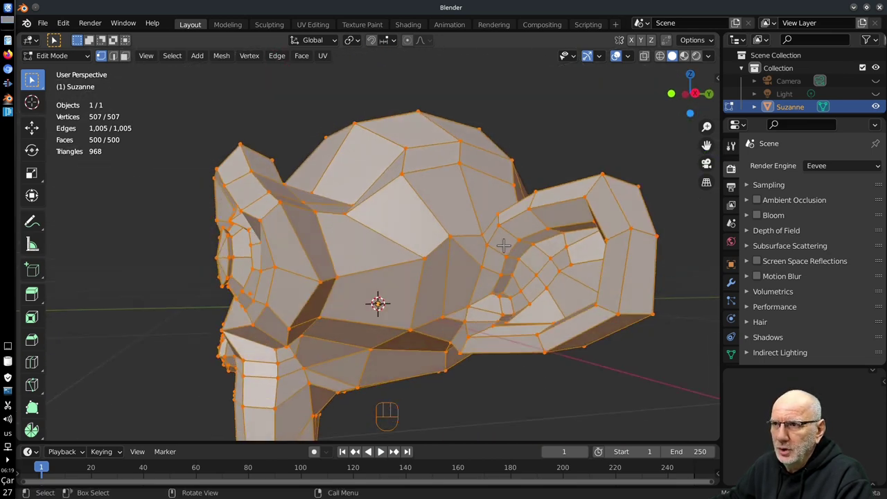
key("ctrl+r")
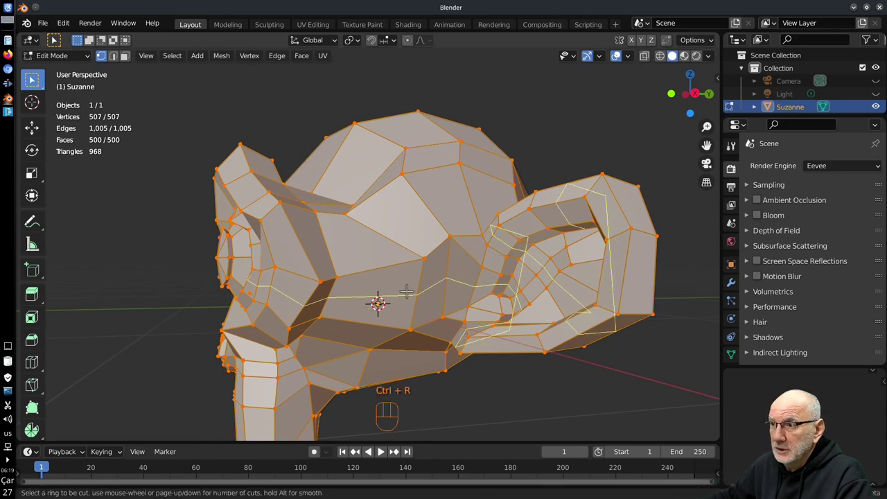